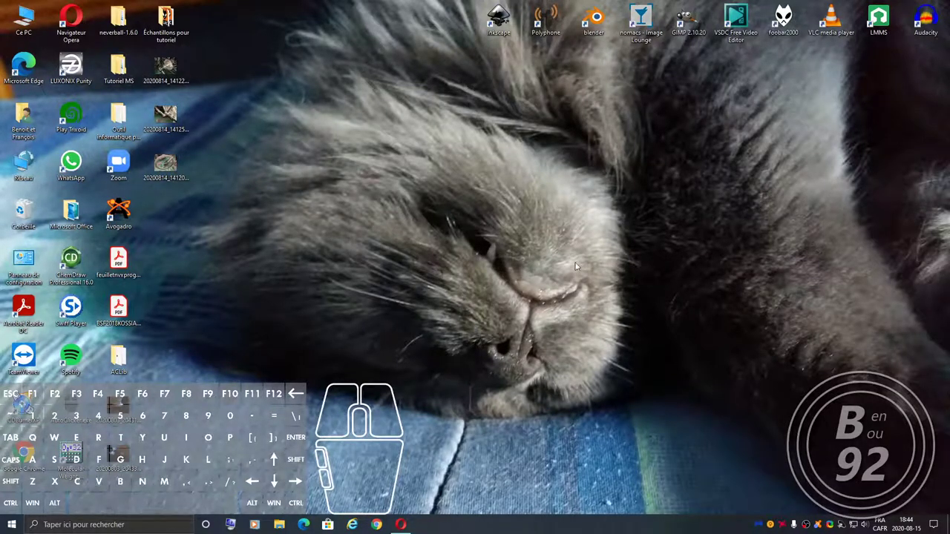
# Glance at the tutorial samples folder, put it away and launch Polyphone from the desktop.
pyautogui.doubleClick(165, 37)
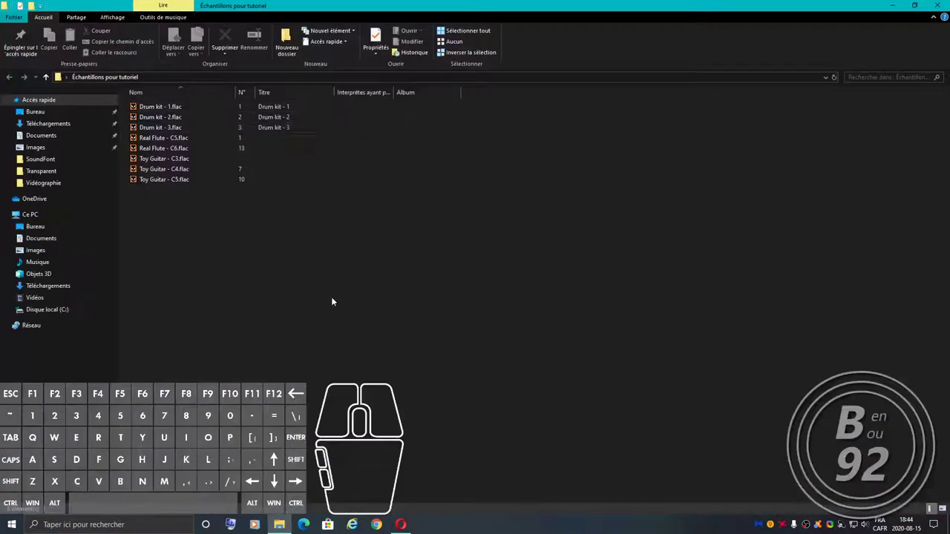
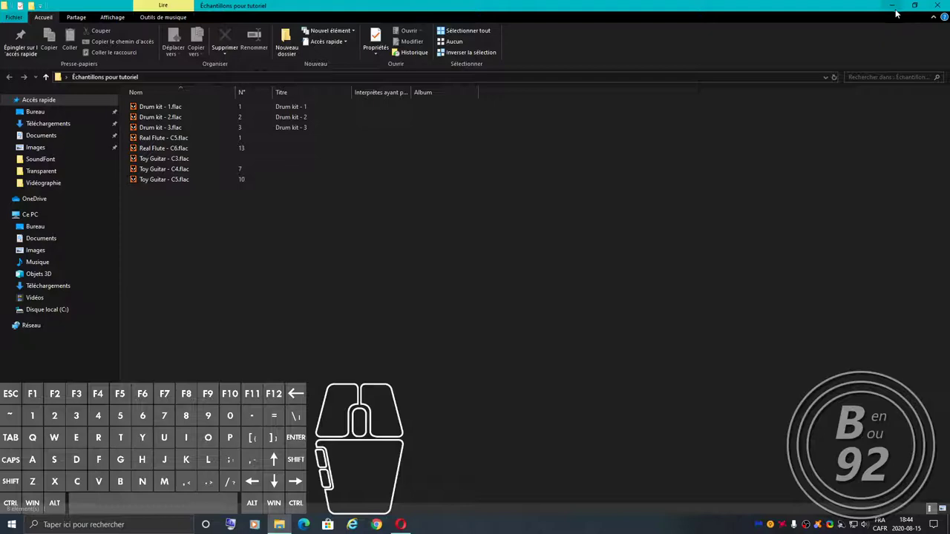
pyautogui.click(897, 10)
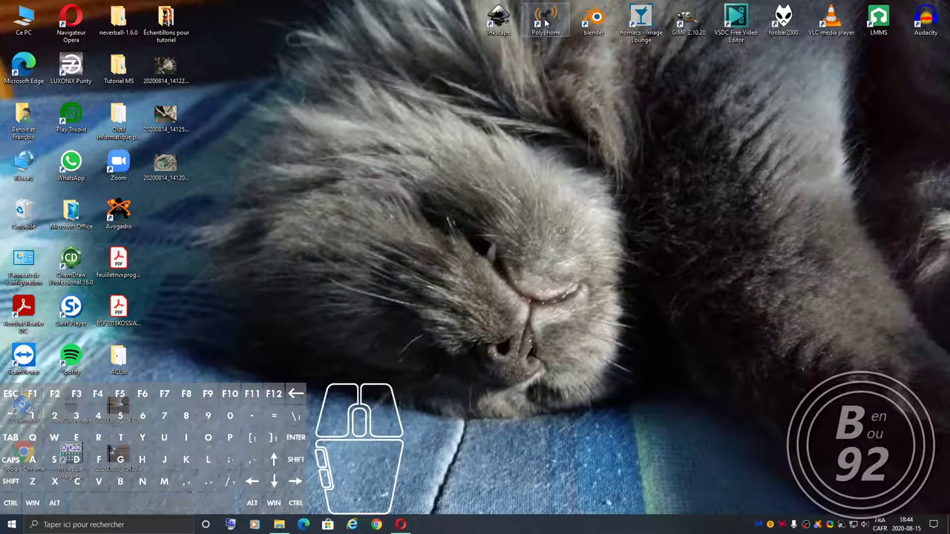
pyautogui.doubleClick(548, 23)
# Start a new soundfont and import all eight FLAC samples from Échantillons pour tutoriel.
pyautogui.moveTo(547, 23); pyautogui.dragTo(161, 60)
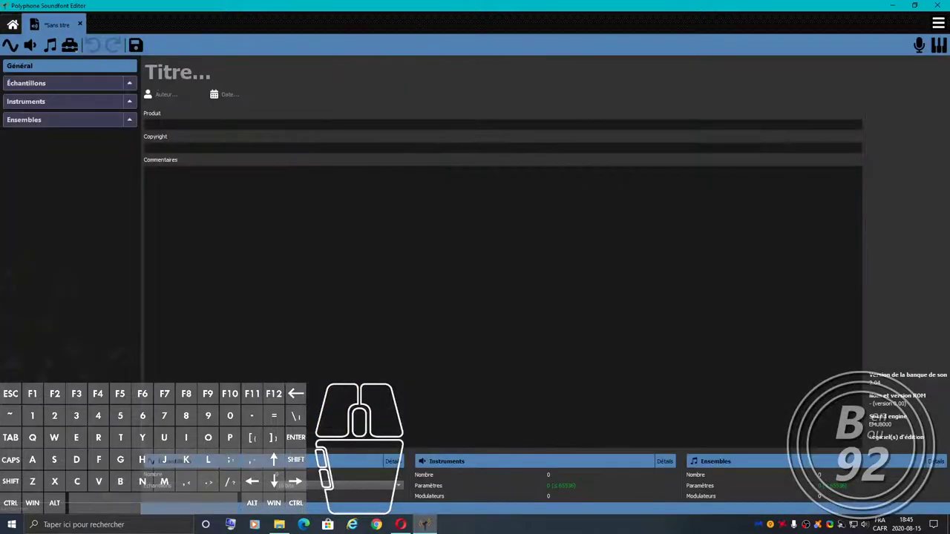
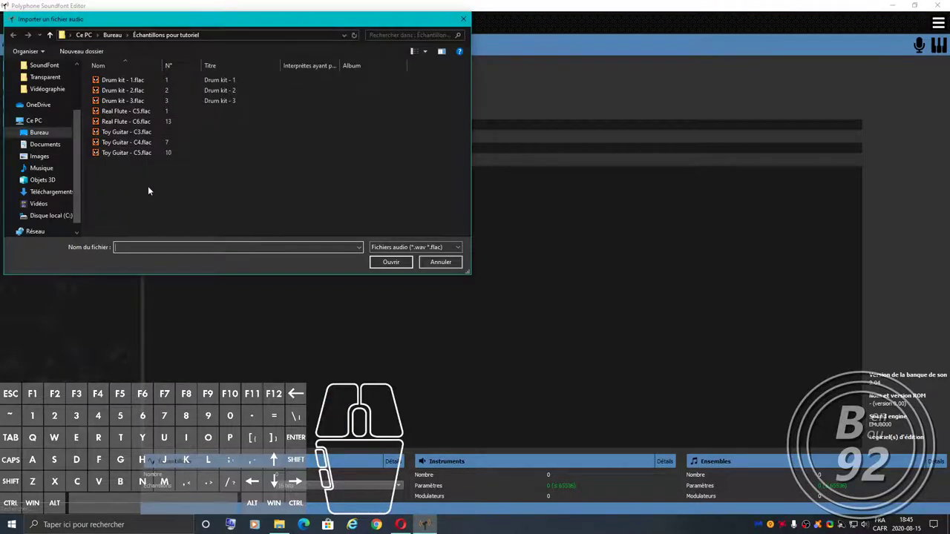
pyautogui.moveTo(141, 187); pyautogui.dragTo(116, 82)
pyautogui.click(391, 269)
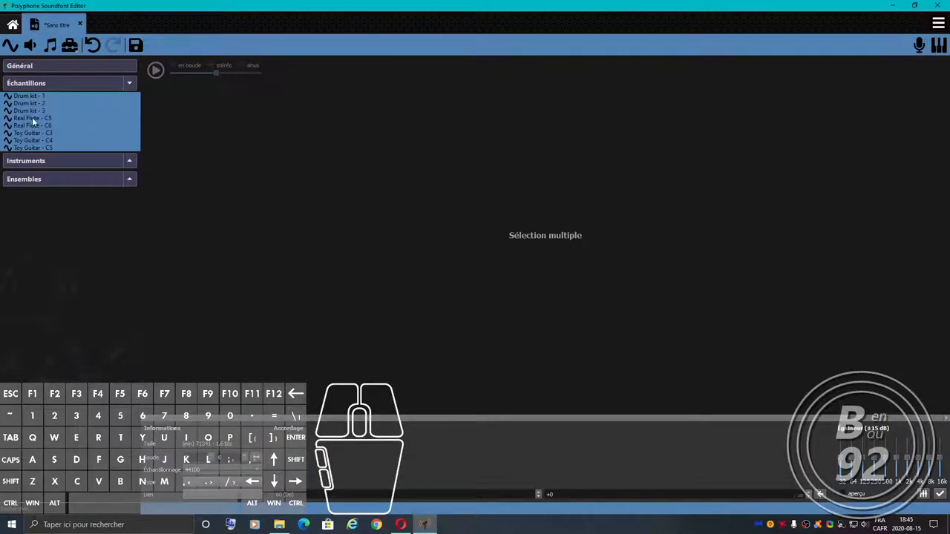
# Preview the Real Flute C5 and C6 samples and return to C5 for its +8 correction.
pyautogui.click(37, 118)
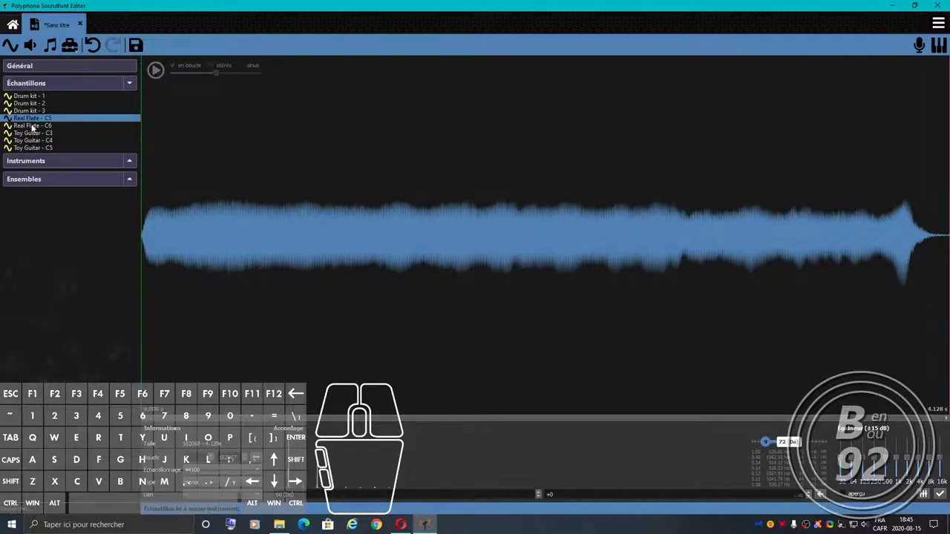
pyautogui.click(35, 128)
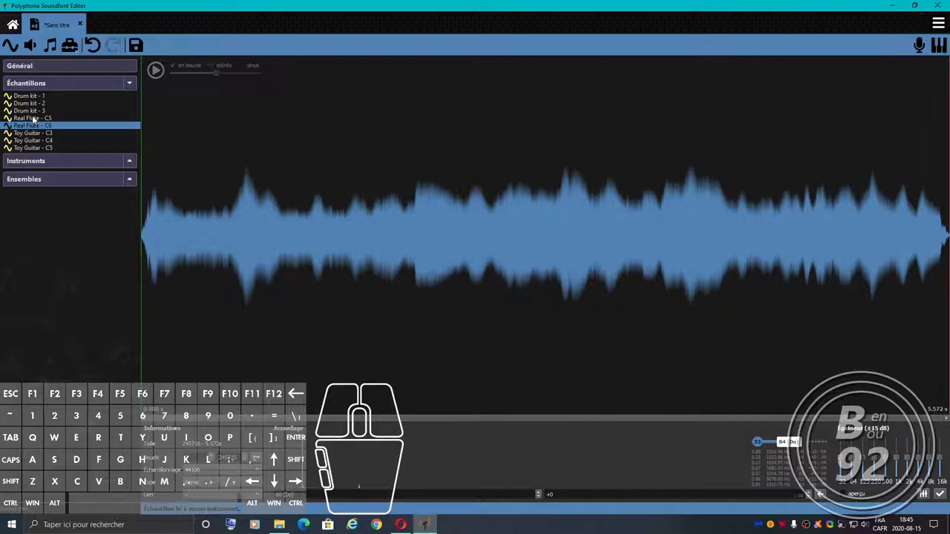
pyautogui.click(36, 118)
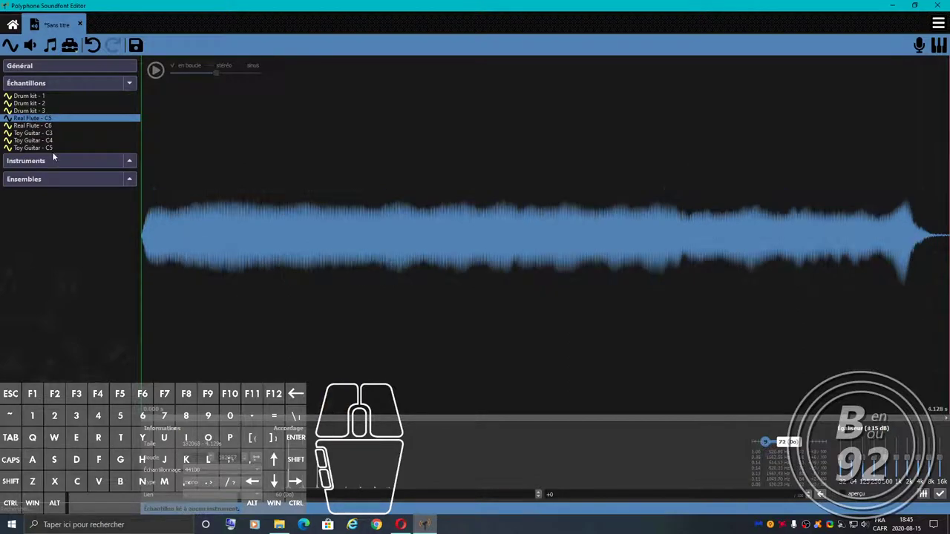
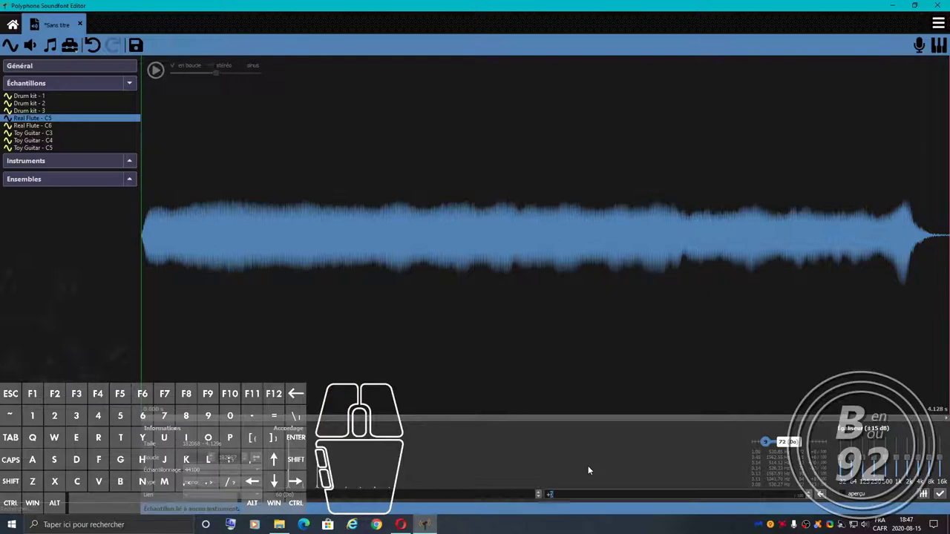
# Confirm +8 on Real Flute - C5 and enter a +33 correction on Real Flute - C6.
pyautogui.press('Return')
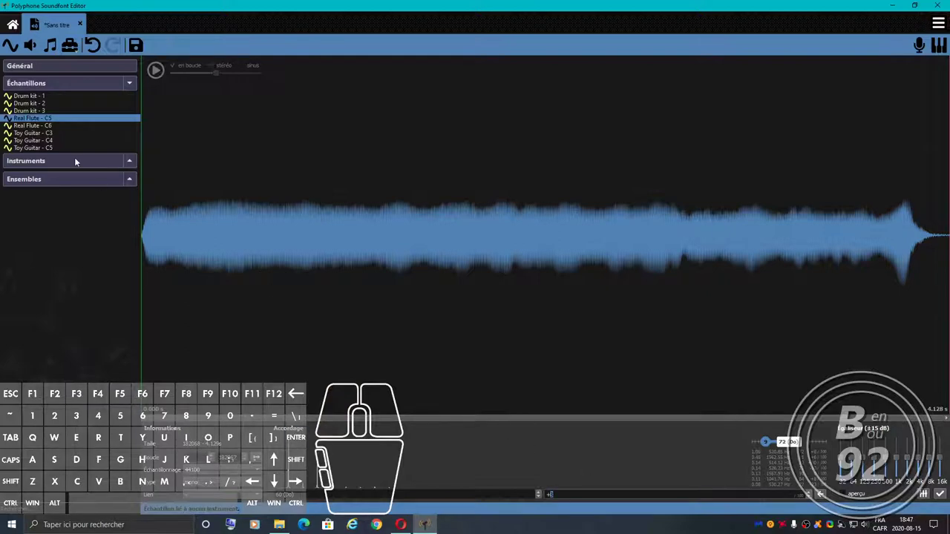
pyautogui.click(44, 125)
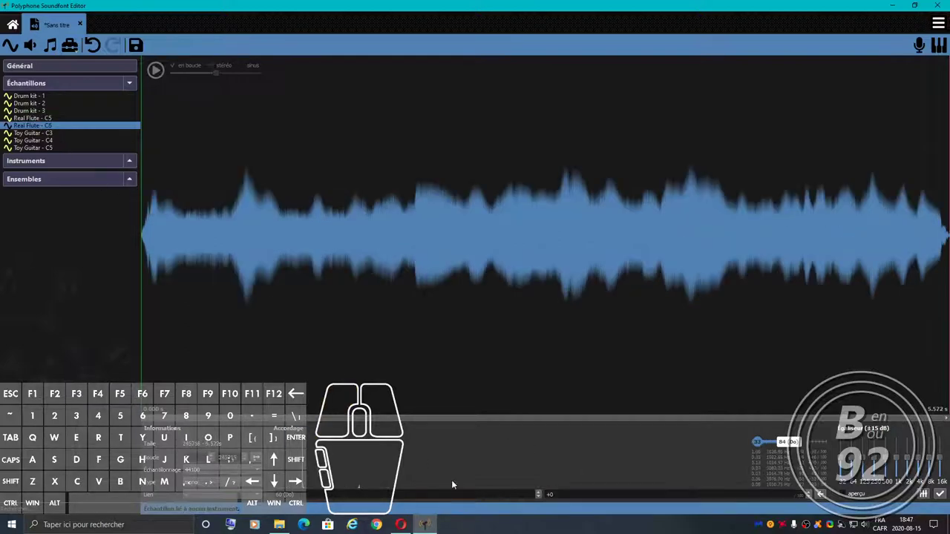
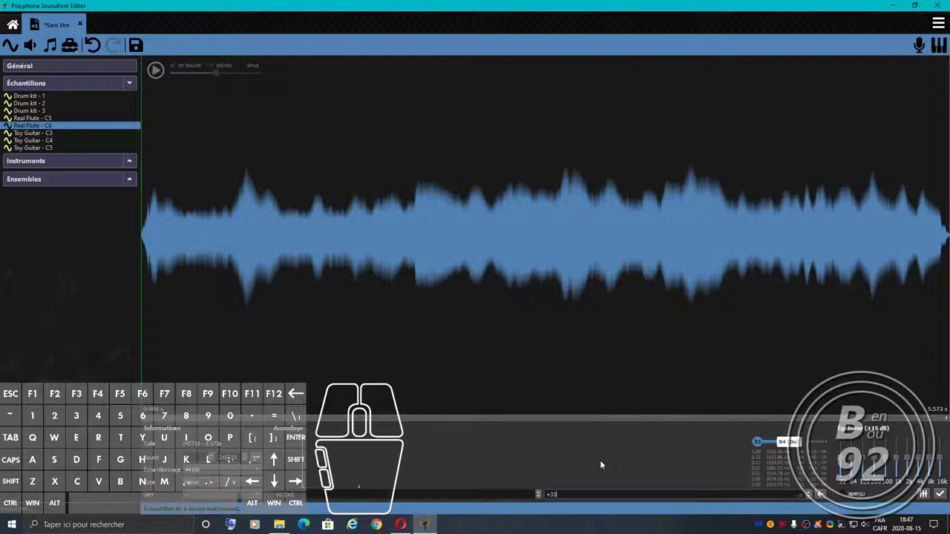
pyautogui.press('Return')
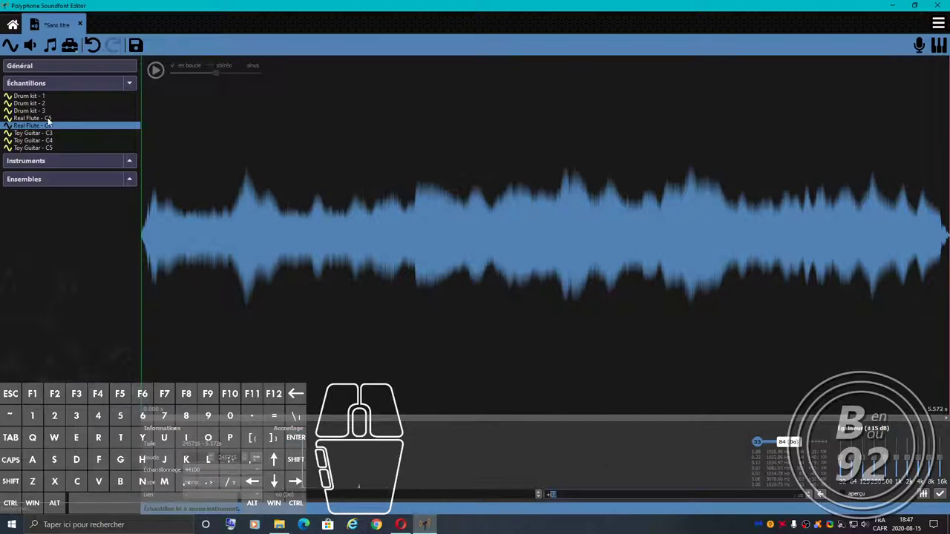
# Switch between the Real Flute C5 and C6 samples to compare their tuning.
pyautogui.click(49, 120)
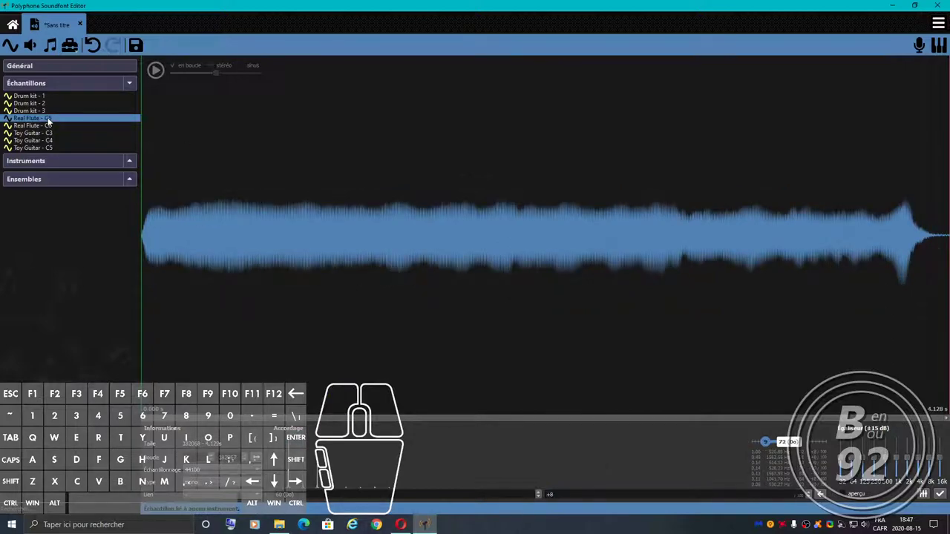
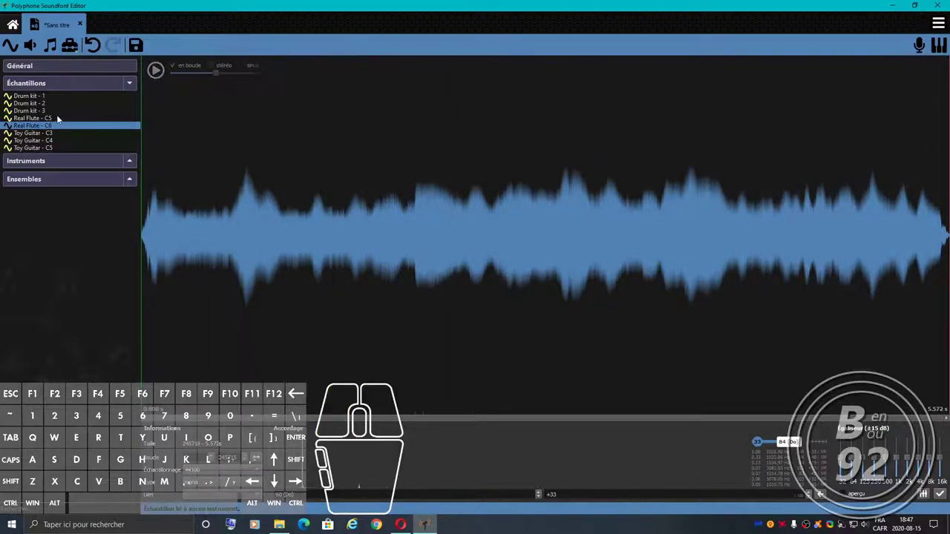
pyautogui.click(49, 121)
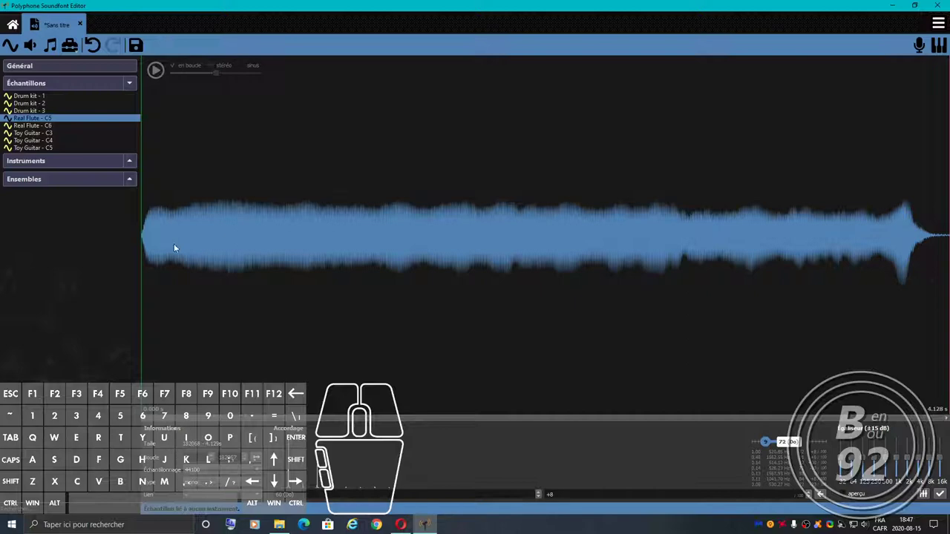
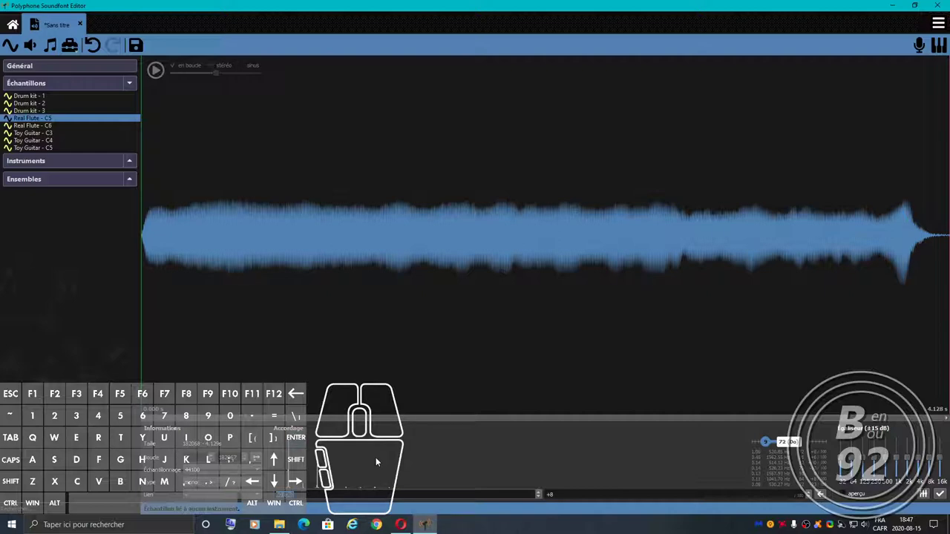
pyautogui.click(46, 126)
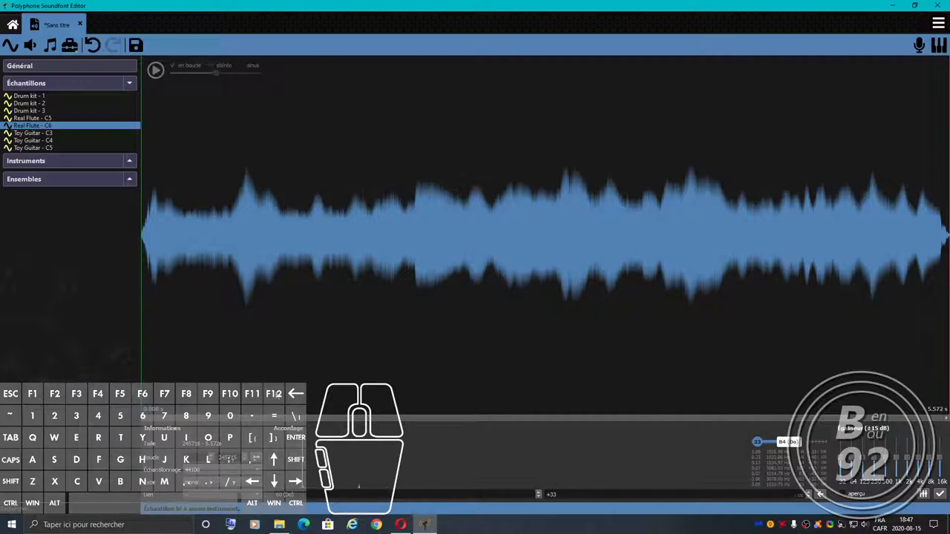
pyautogui.click(50, 119)
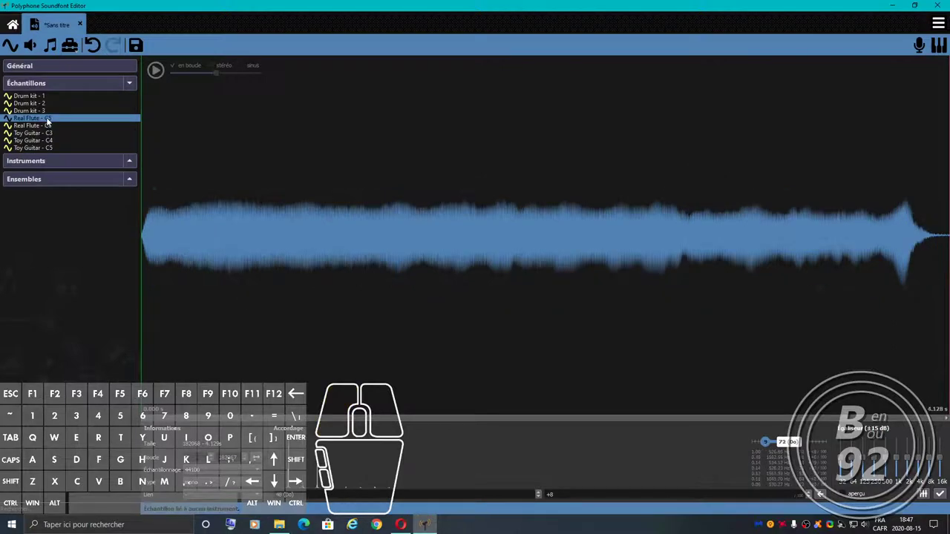
# Give the Toy Guitar - C3 sample a tuning correction of +2.
pyautogui.click(45, 137)
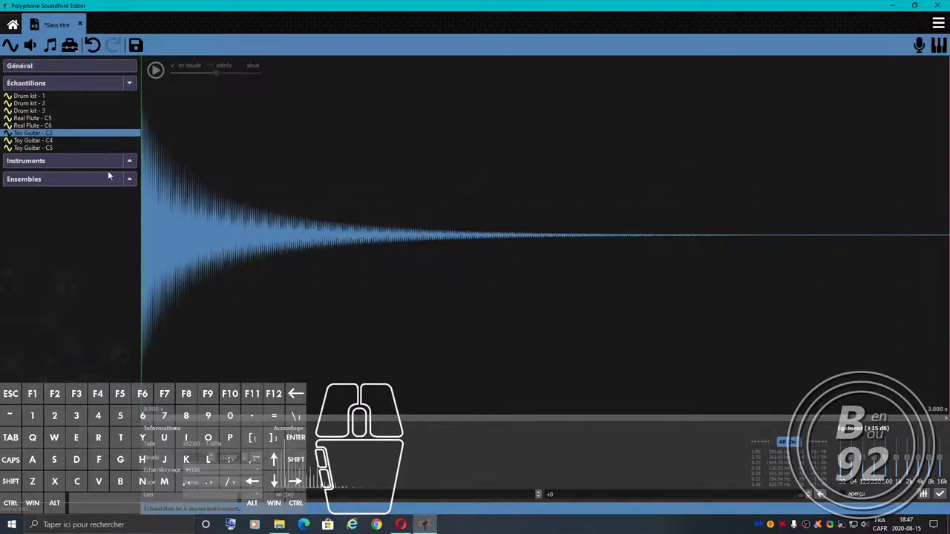
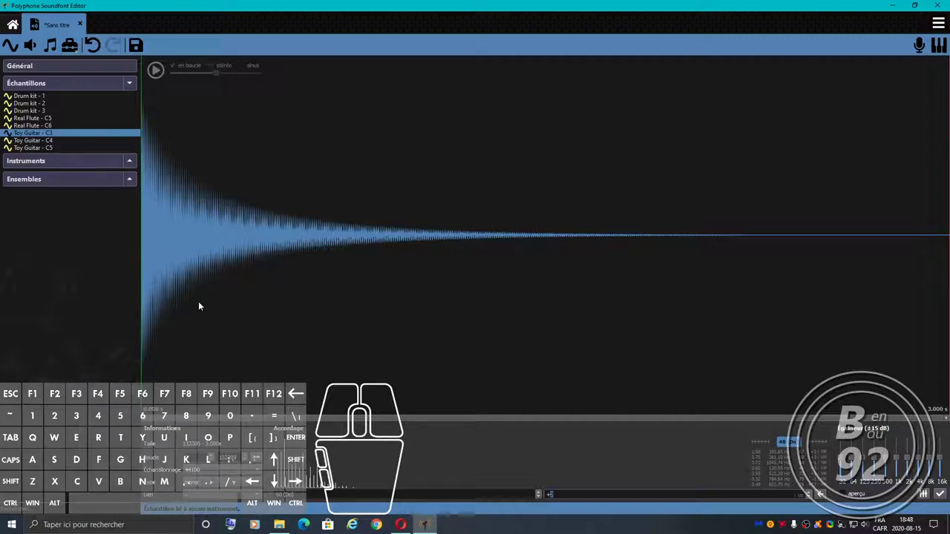
pyautogui.click(275, 479)
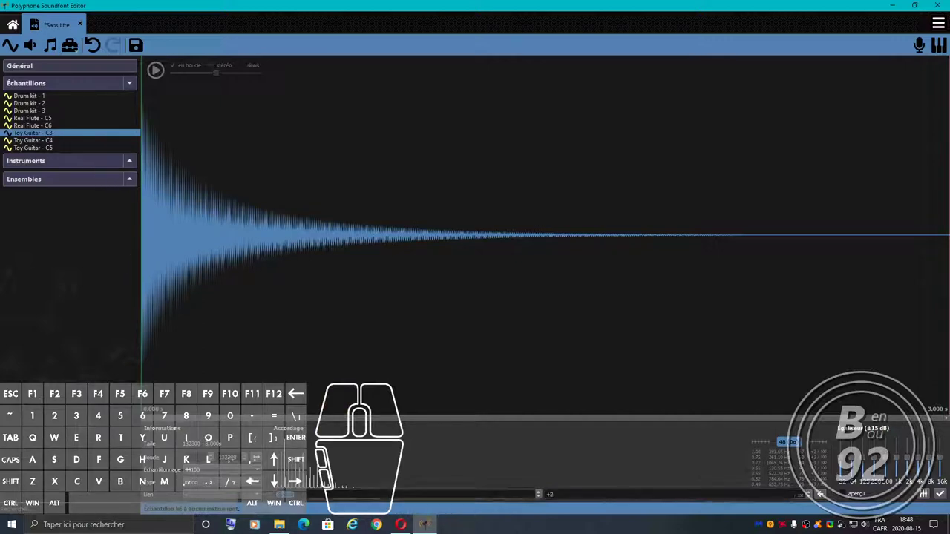
pyautogui.press('Return')
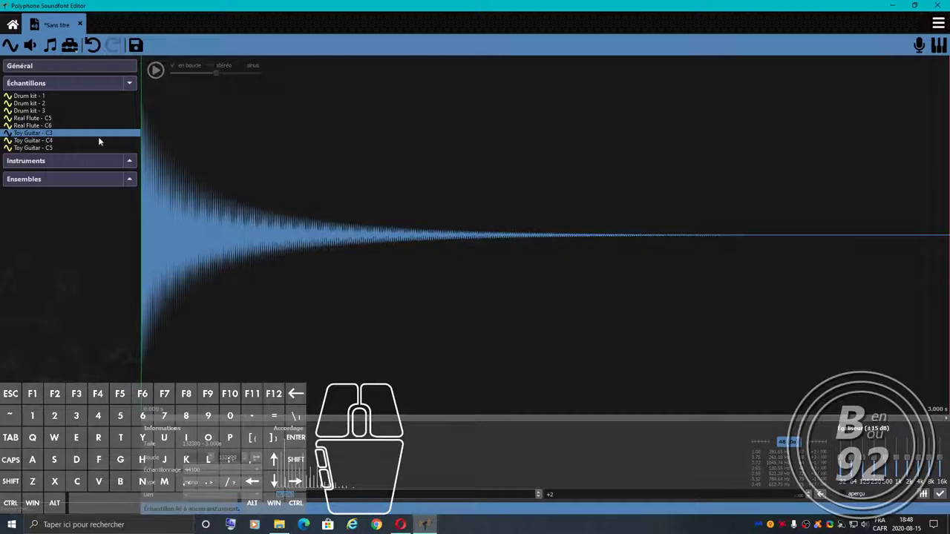
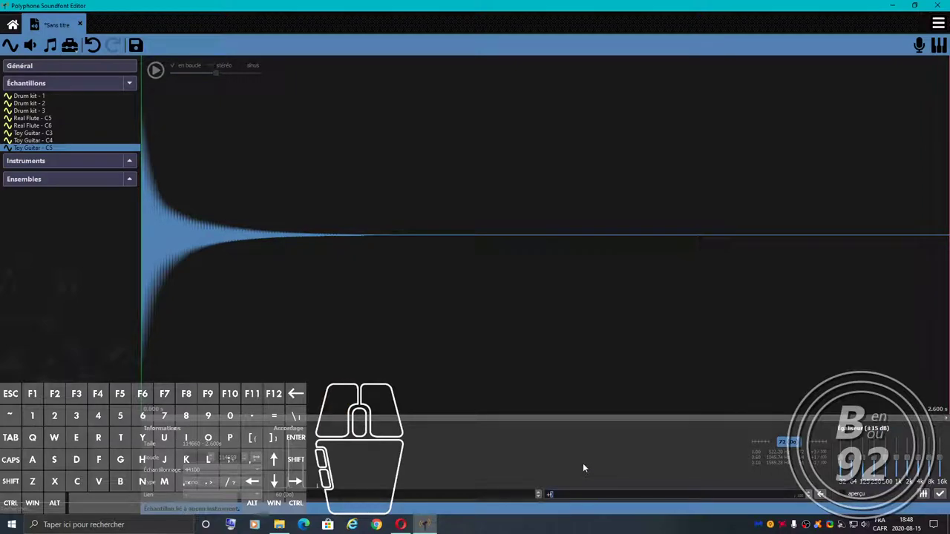
# Audition the Toy Guitar C4 and C5 samples.
pyautogui.press('Return')
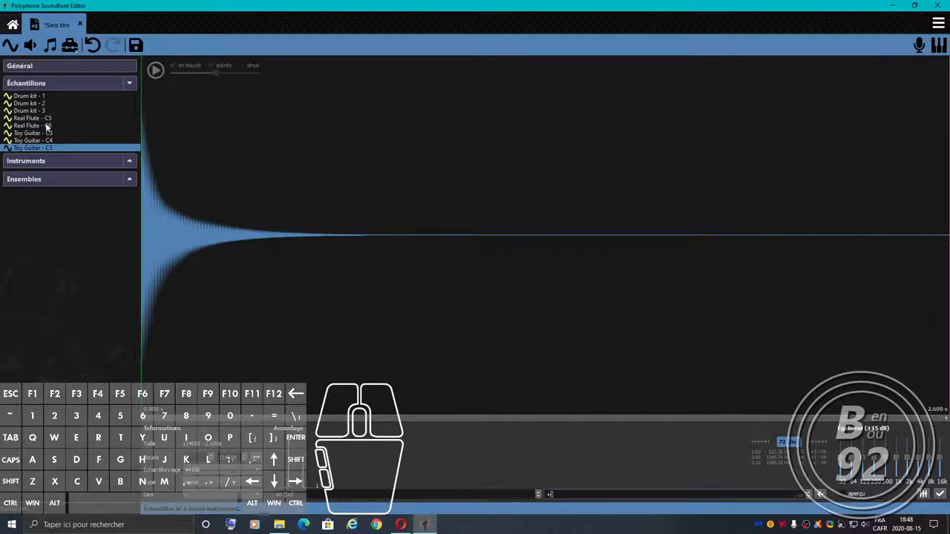
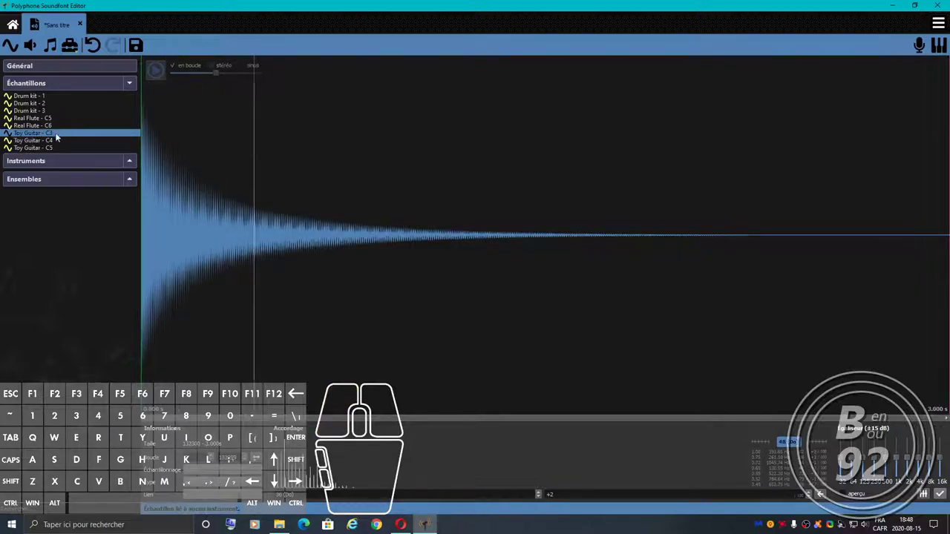
pyautogui.click(47, 142)
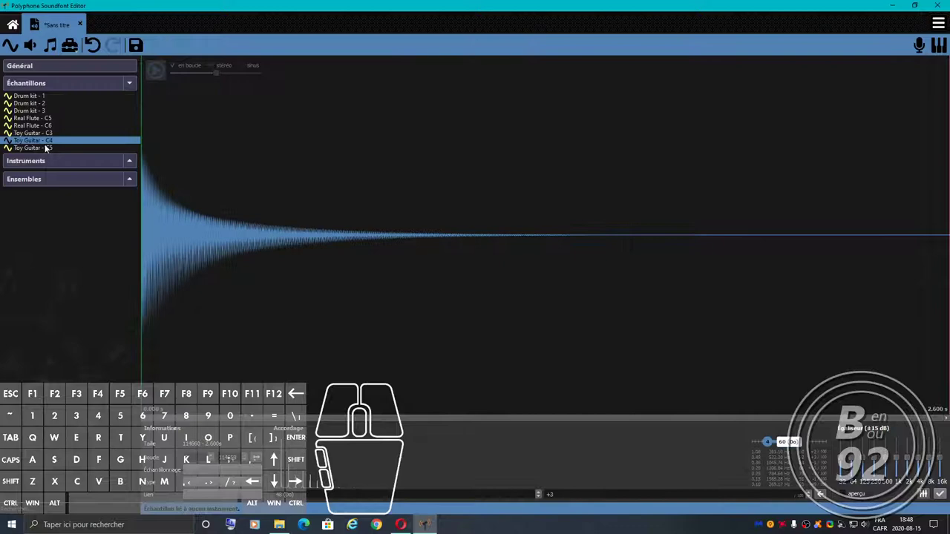
pyautogui.click(48, 151)
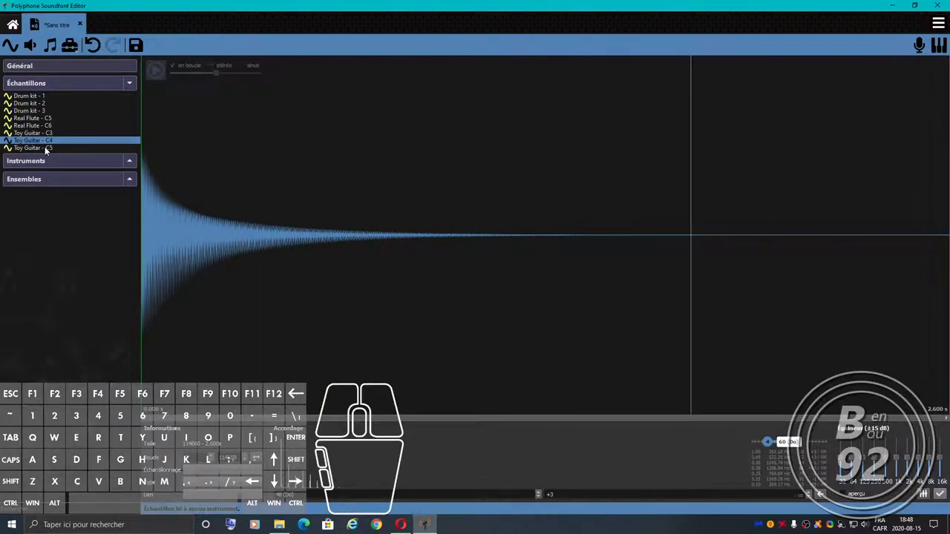
pyautogui.click(159, 71)
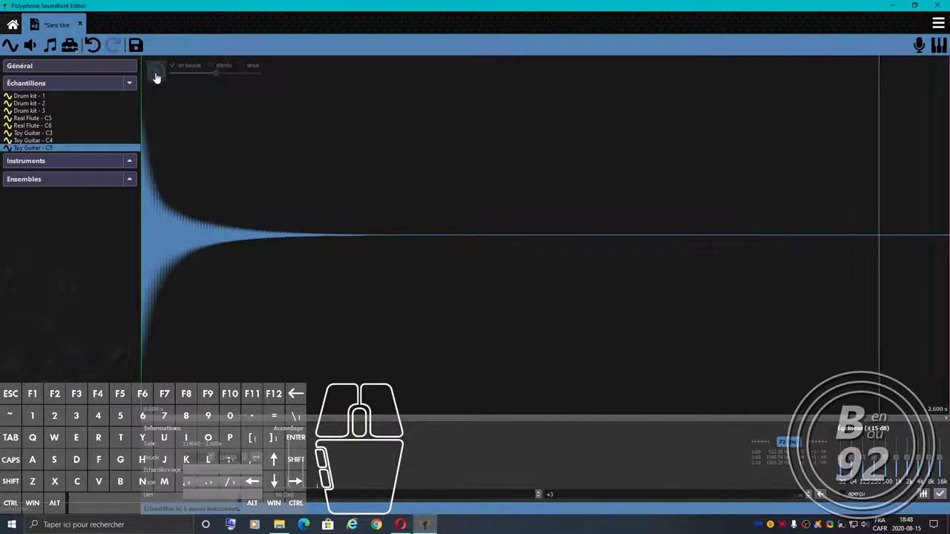
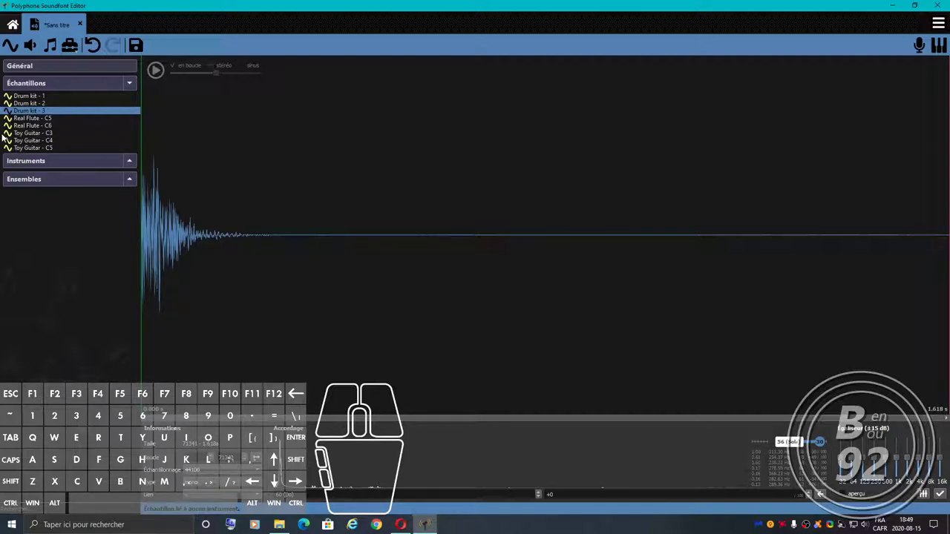
# Select the Toy Guitar C3 and C4 samples together.
pyautogui.moveTo(4, 135); pyautogui.dragTo(11, 132)
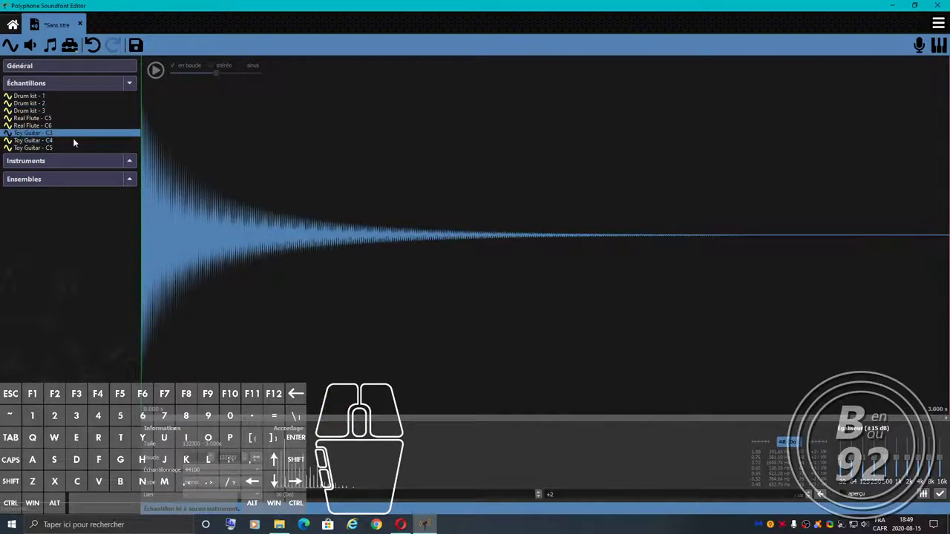
pyautogui.click(49, 144)
# Add Toy Guitar C5 to the selection and start a new instrument from the three samples.
pyautogui.click(52, 152)
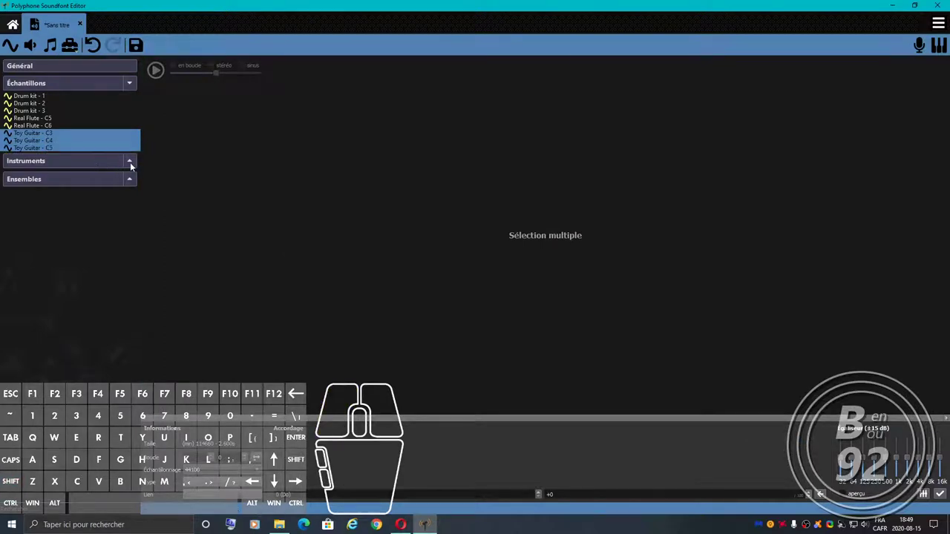
pyautogui.click(135, 162)
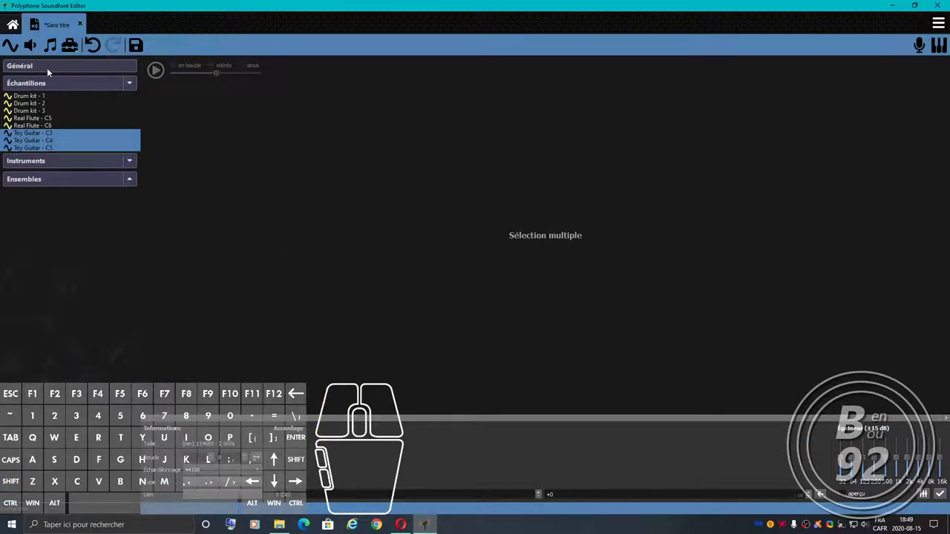
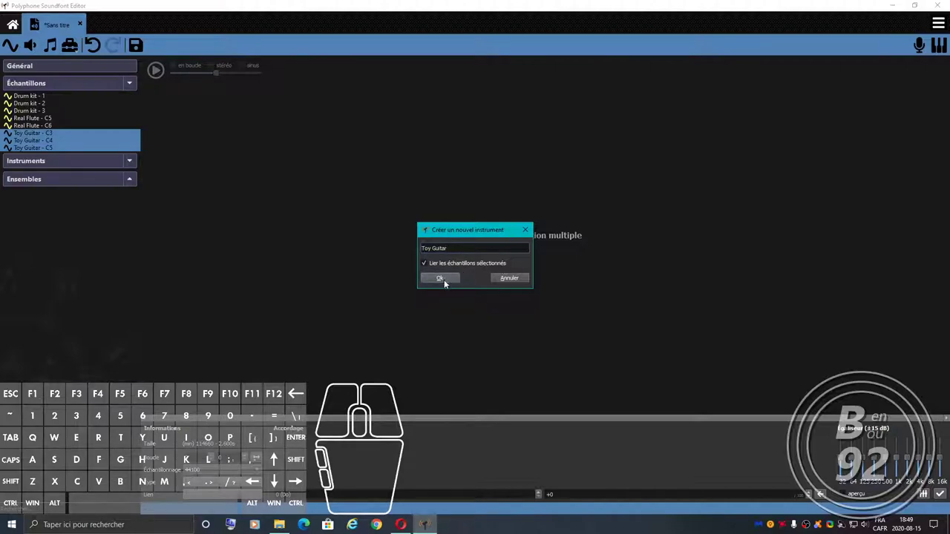
# Confirm the Toy Guitar instrument and show its parameter table.
pyautogui.click(447, 283)
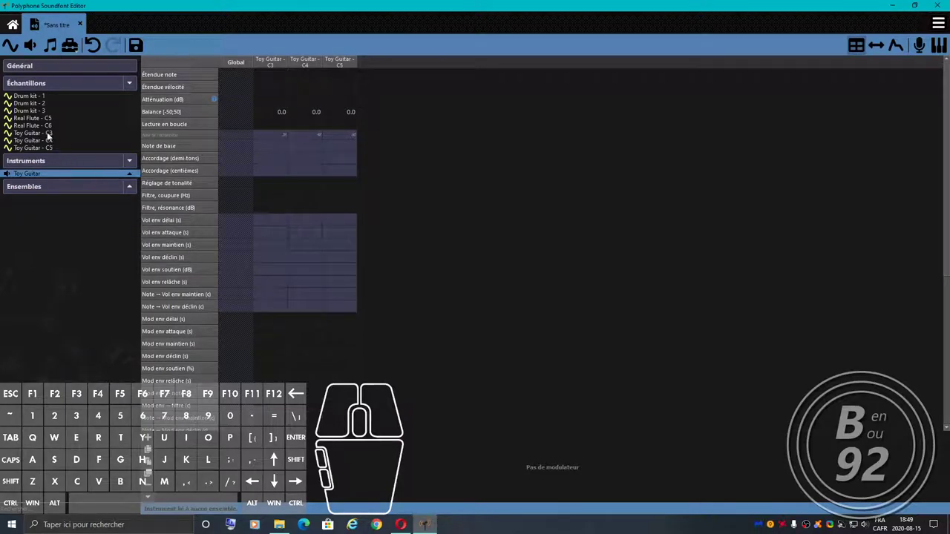
pyautogui.click(52, 133)
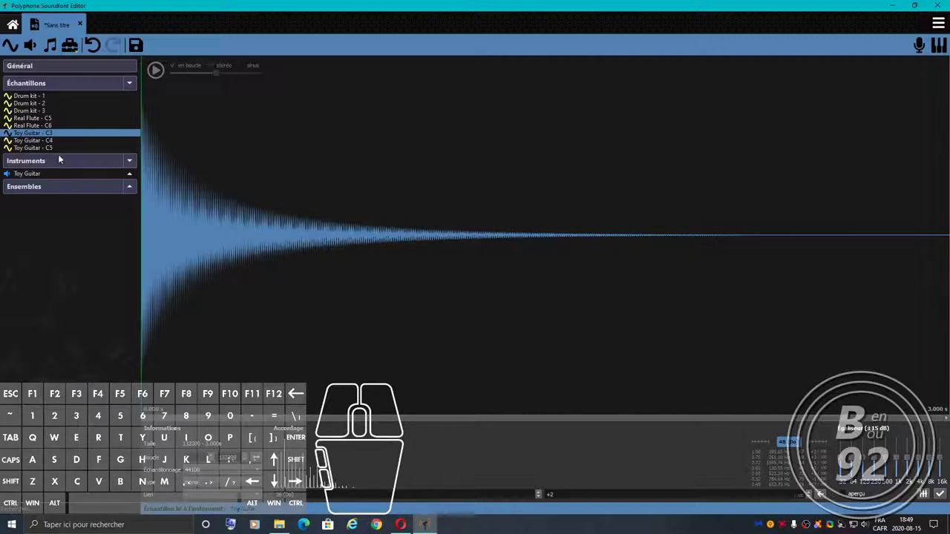
pyautogui.click(41, 175)
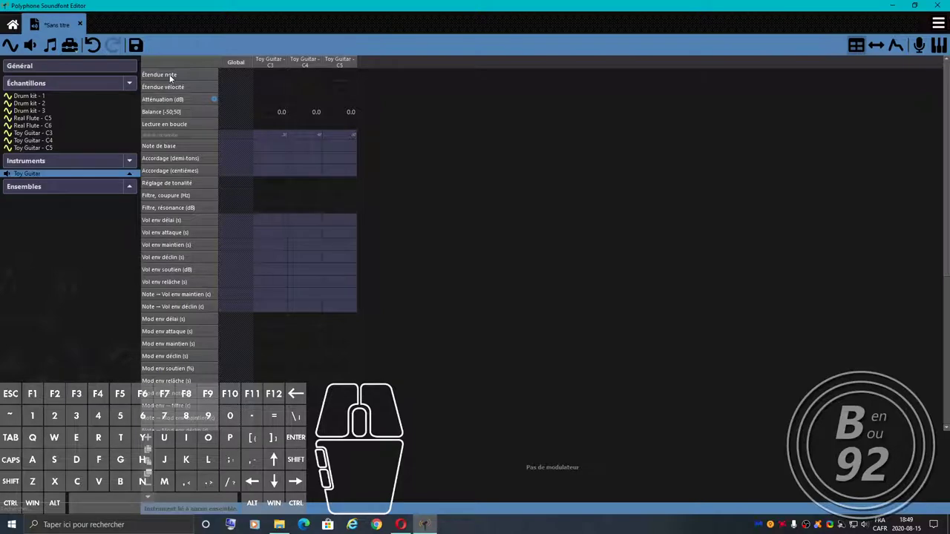
# Edit the Toy Guitar C3 note range cell to enter 24.
pyautogui.click(271, 78)
pyautogui.doubleClick(271, 78)
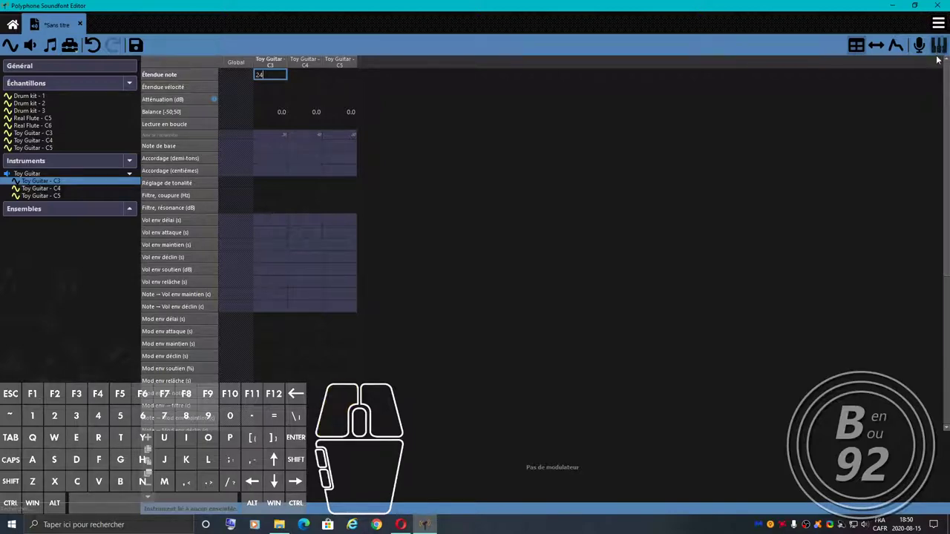
# Confirm the C3 note range of 24 and bring up the virtual keyboard.
pyautogui.press('ctrl+F7')
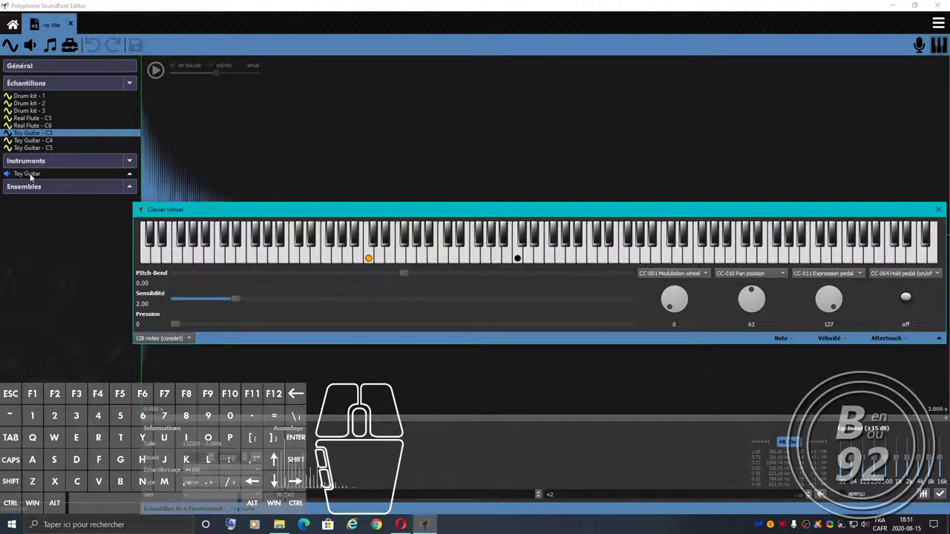
# Set the Toy Guitar C4 note range to 24-41 in the instrument table, then reopen that cell.
pyautogui.click(34, 178)
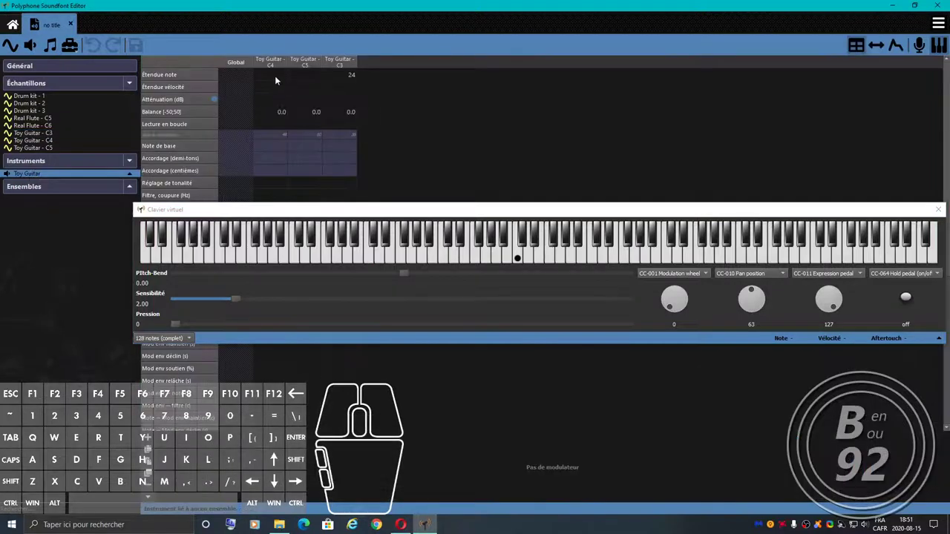
pyautogui.click(275, 77)
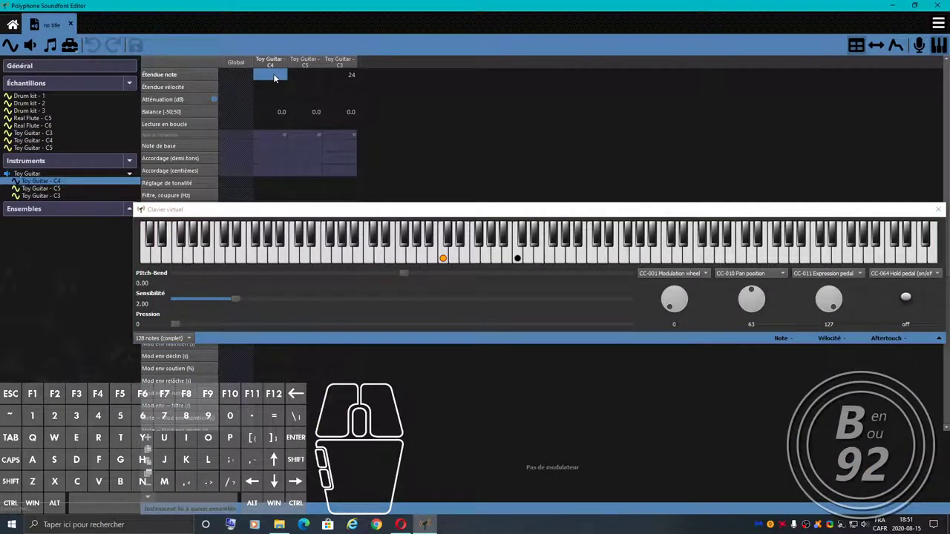
pyautogui.doubleClick(276, 77)
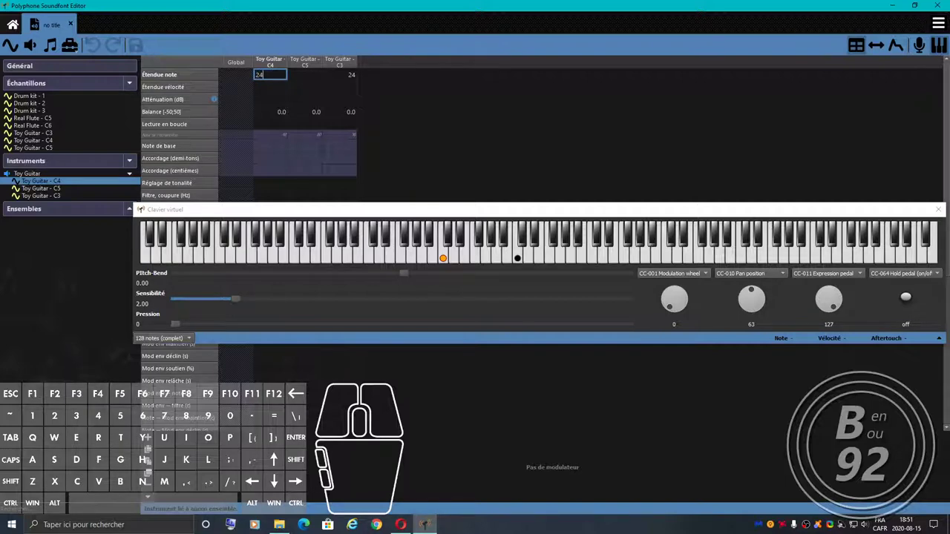
pyautogui.press('-')
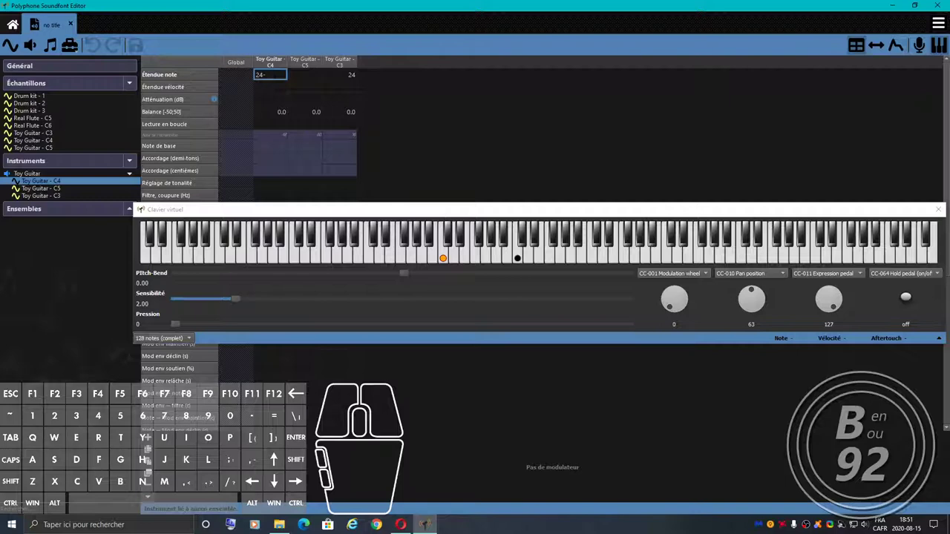
pyautogui.press('Return')
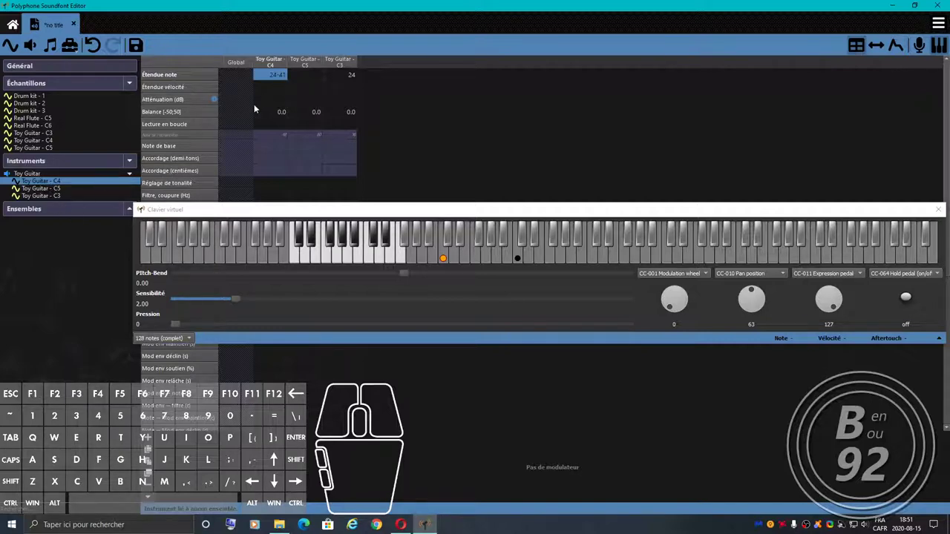
pyautogui.doubleClick(281, 80)
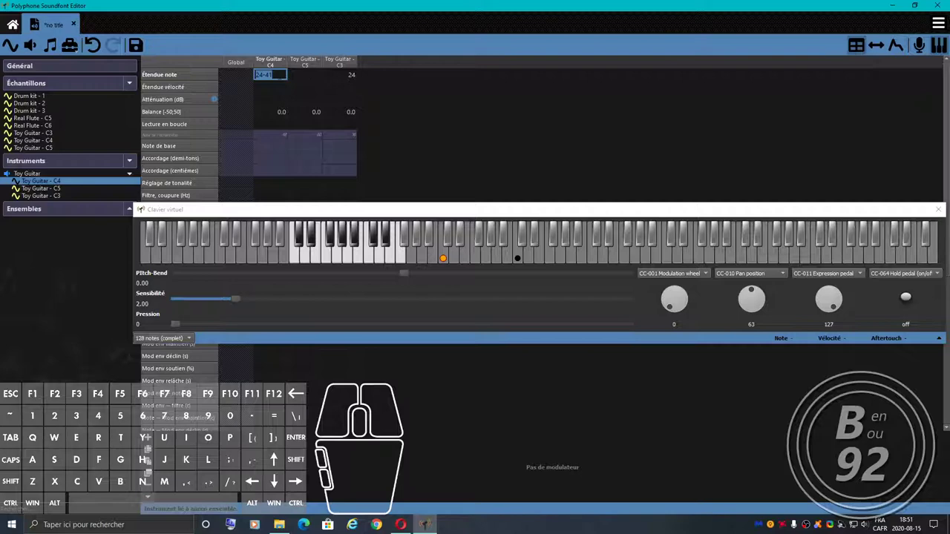
# Set the Toy Guitar C3 sample's note range to 24-41 and audition it on the virtual keyboard.
pyautogui.click(342, 76)
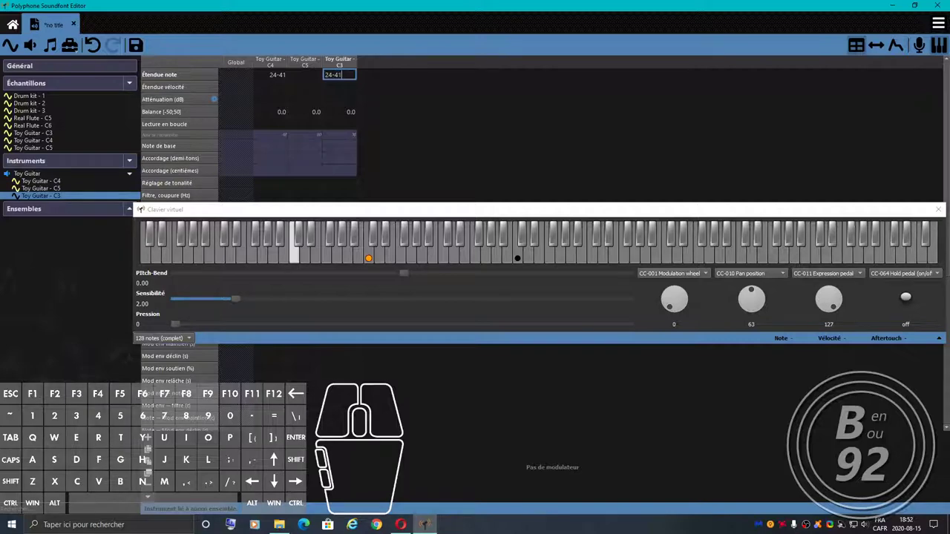
pyautogui.press('Return')
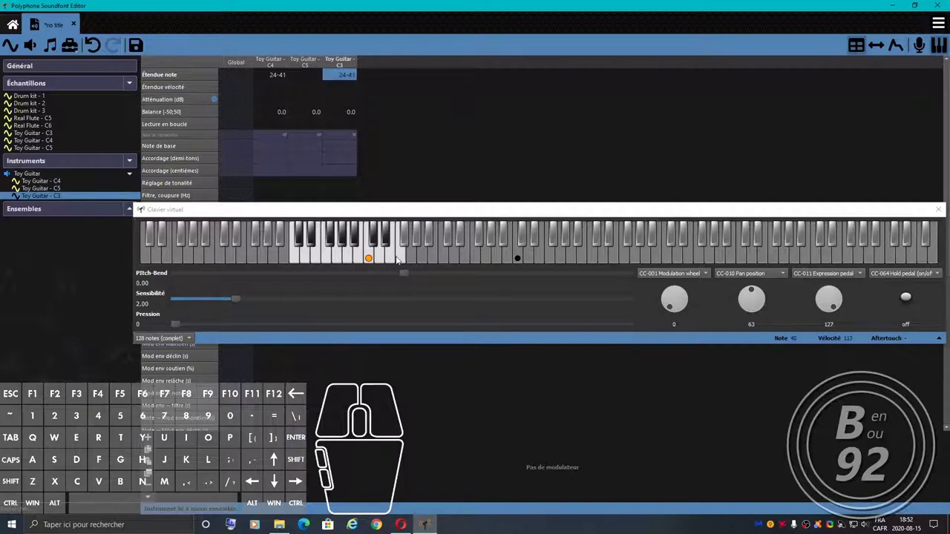
pyautogui.moveTo(406, 260); pyautogui.dragTo(377, 262)
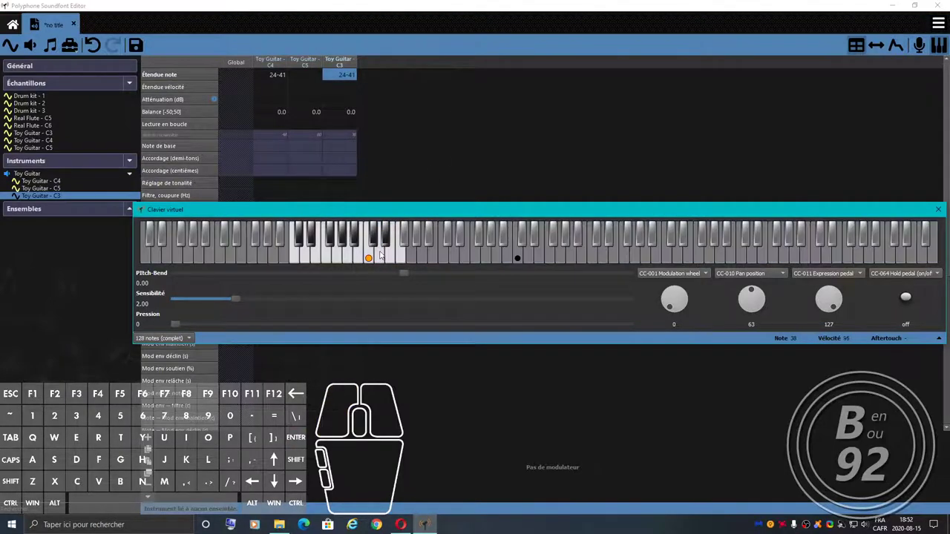
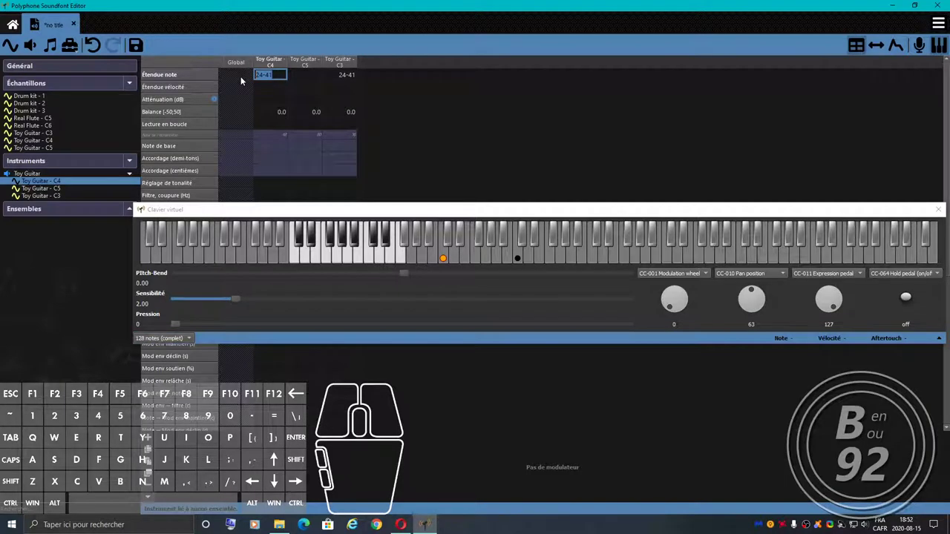
# Set the Toy Guitar C4 sample's note range to 42-53.
pyautogui.press('-')
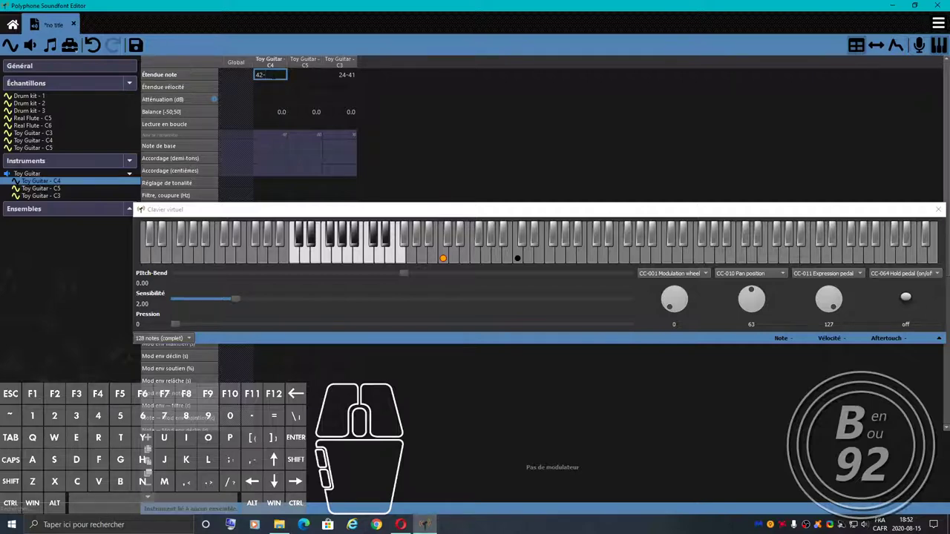
pyautogui.press('Return')
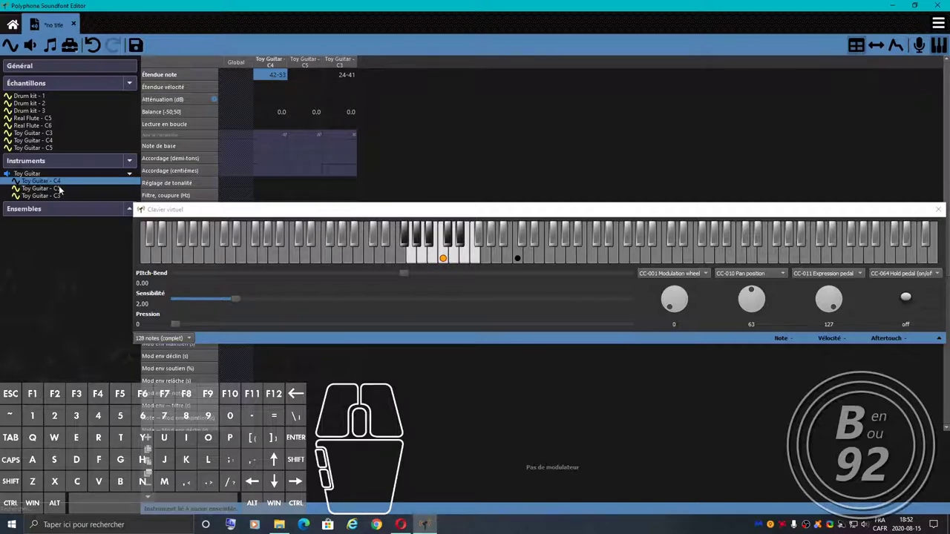
# Set the Toy Guitar C5 sample's note range to 54-72.
pyautogui.click(59, 188)
pyautogui.doubleClick(314, 75)
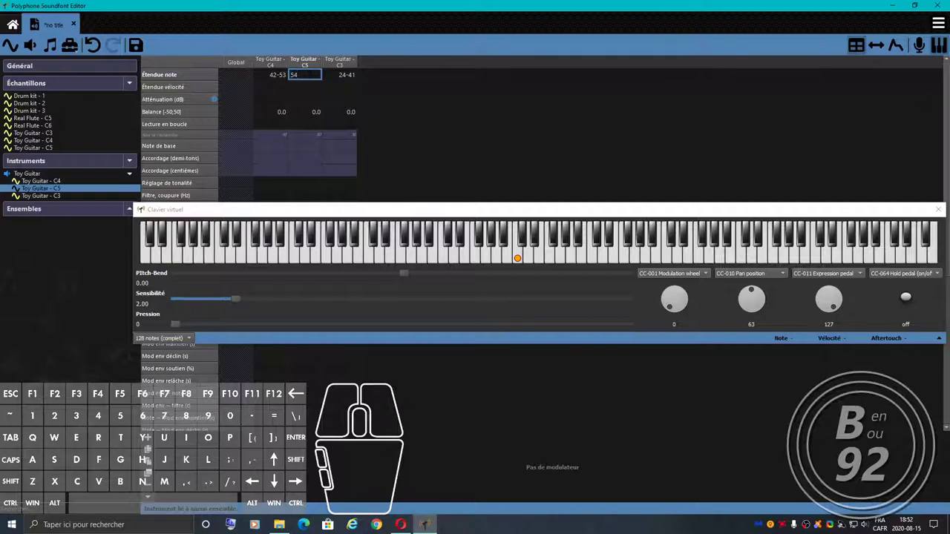
pyautogui.press('-')
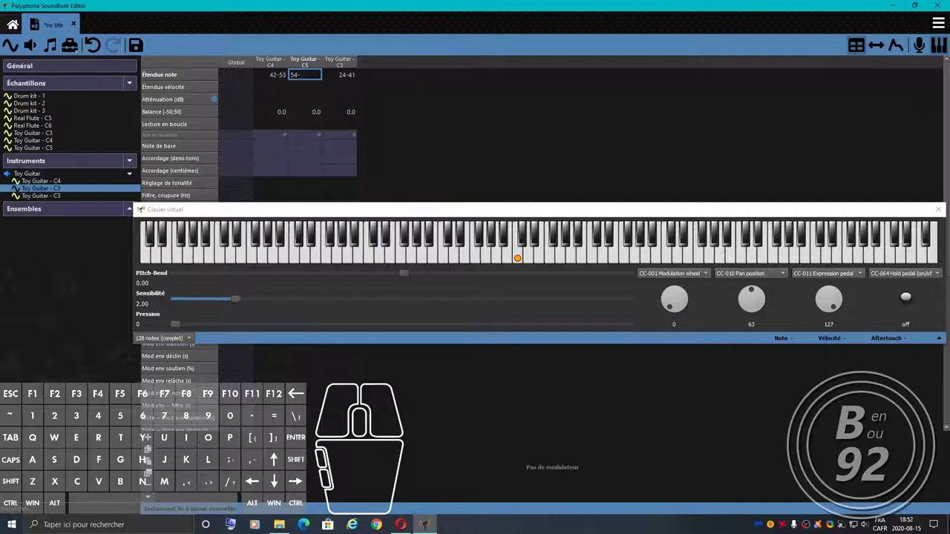
pyautogui.press('Return')
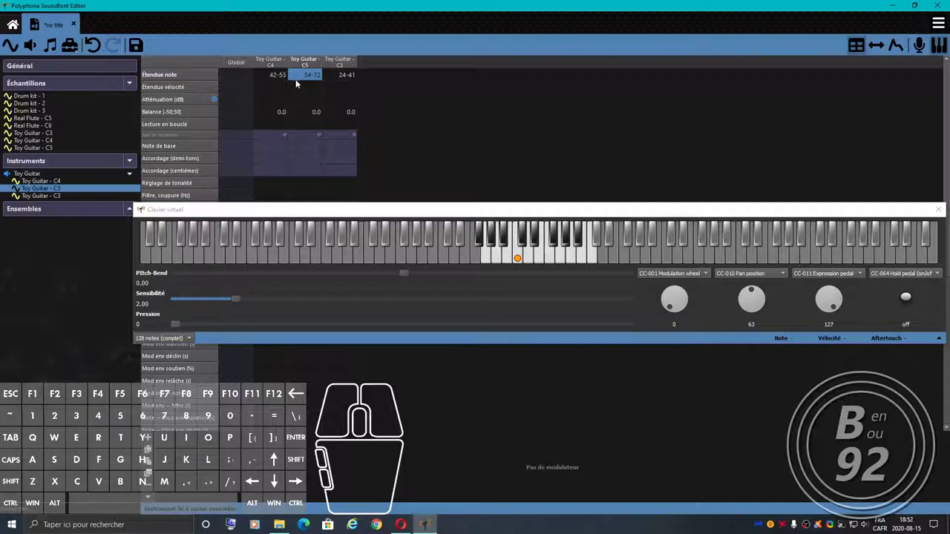
# Audition the Toy Guitar C3 and C5 zones across their ranges on the virtual keyboard.
pyautogui.click(345, 62)
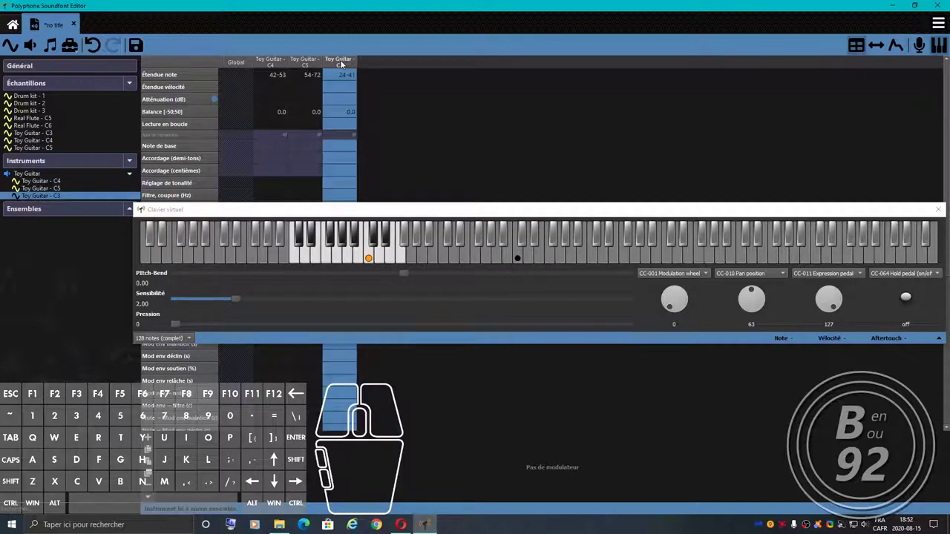
pyautogui.click(279, 63)
pyautogui.click(309, 63)
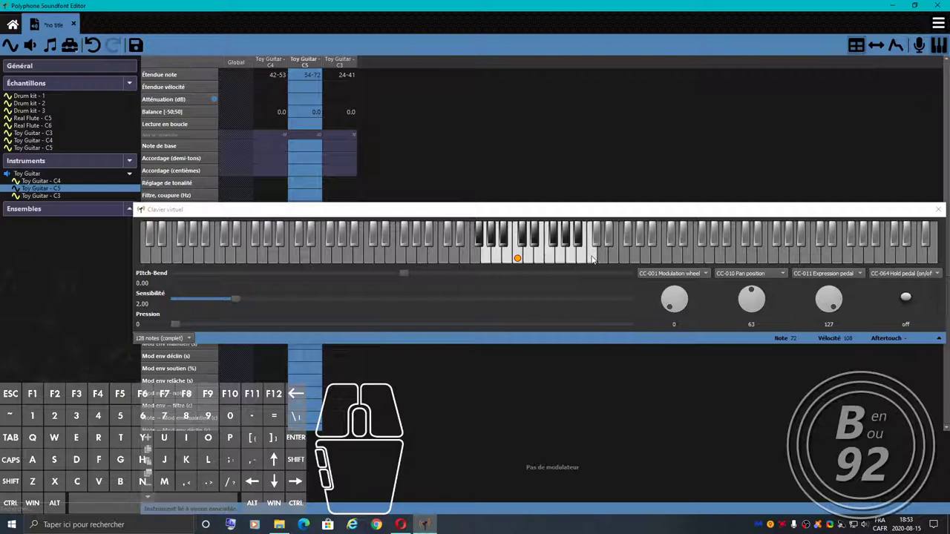
pyautogui.moveTo(595, 258); pyautogui.dragTo(301, 261)
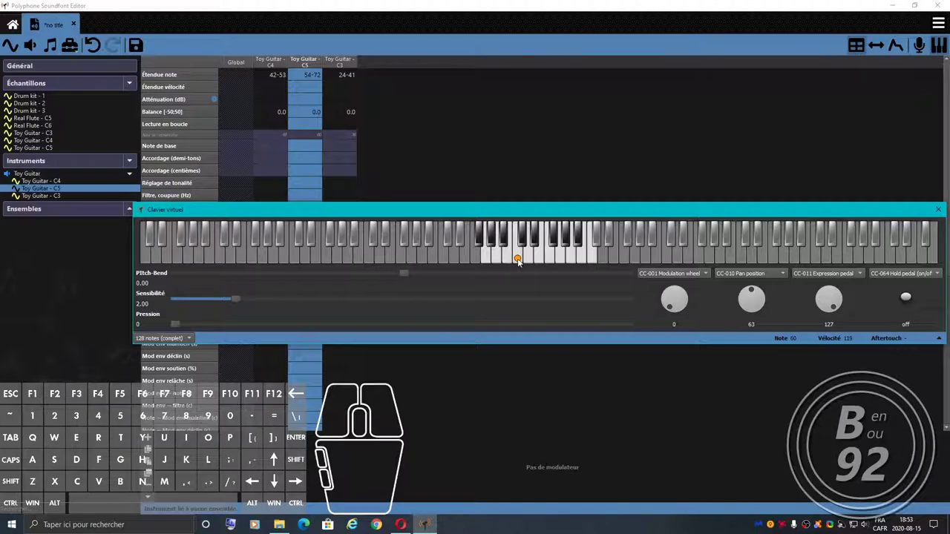
pyautogui.click(523, 260)
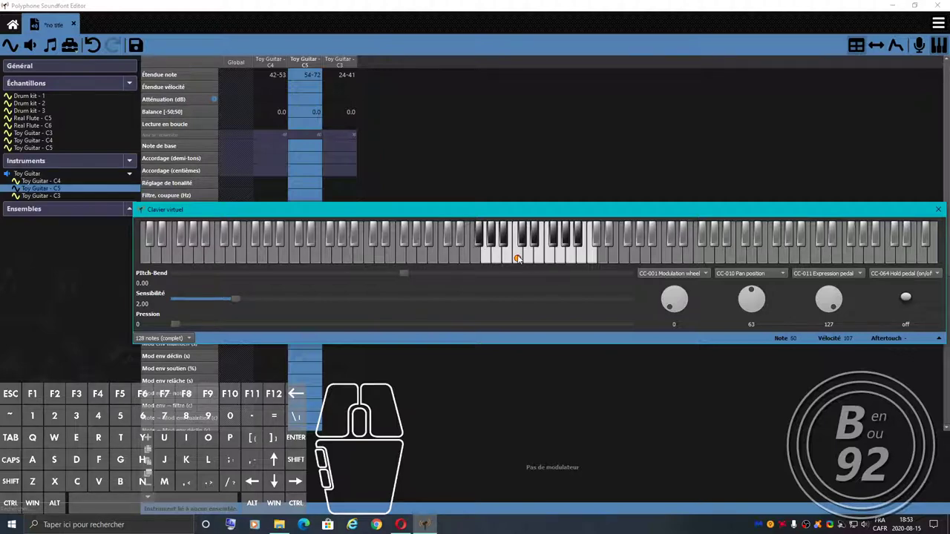
pyautogui.moveTo(521, 259); pyautogui.dragTo(483, 248)
pyautogui.click(482, 247)
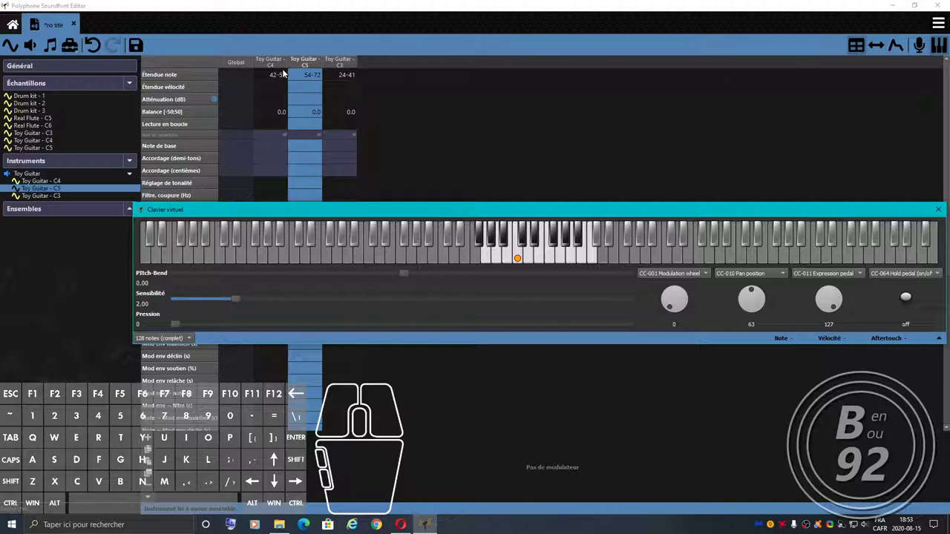
# Audition the Toy Guitar C4 zone note by note on the virtual keyboard.
pyautogui.click(279, 64)
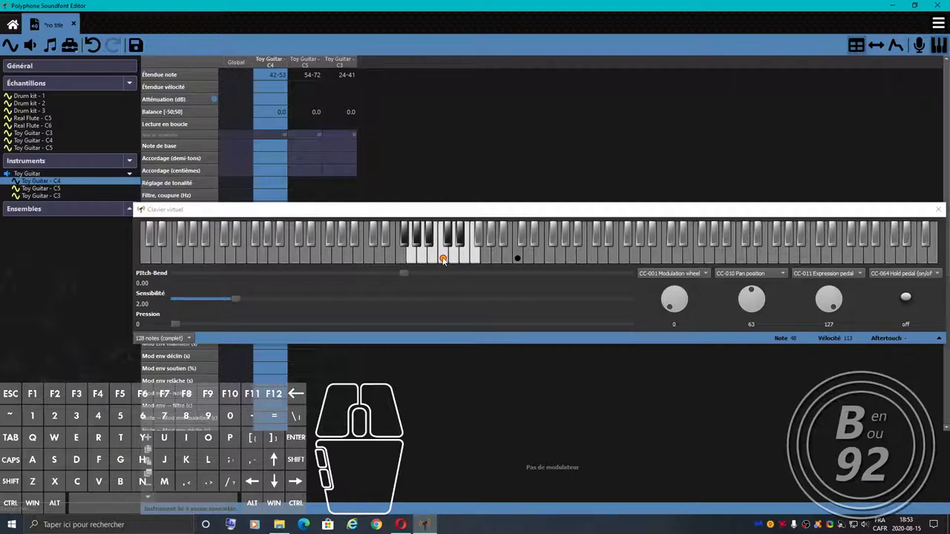
pyautogui.moveTo(447, 258); pyautogui.dragTo(517, 260)
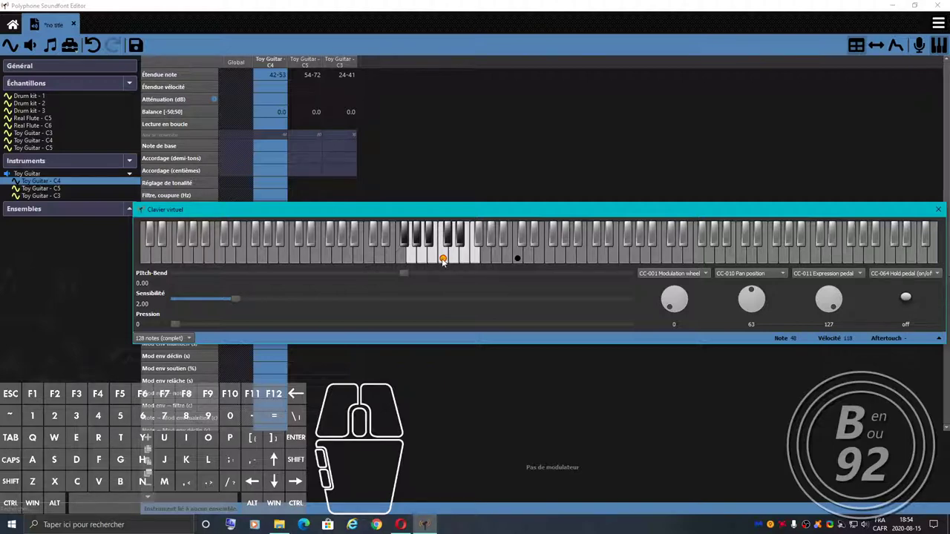
pyautogui.click(447, 260)
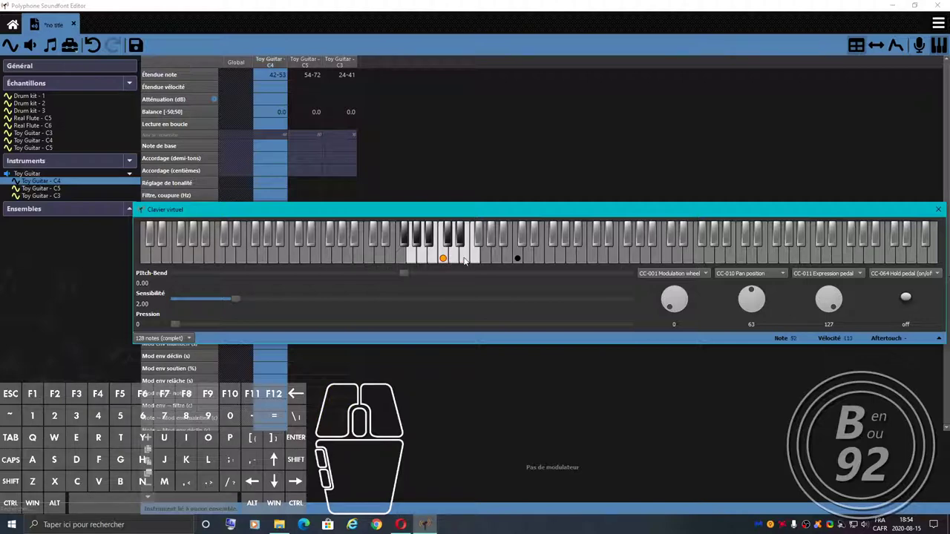
pyautogui.click(465, 260)
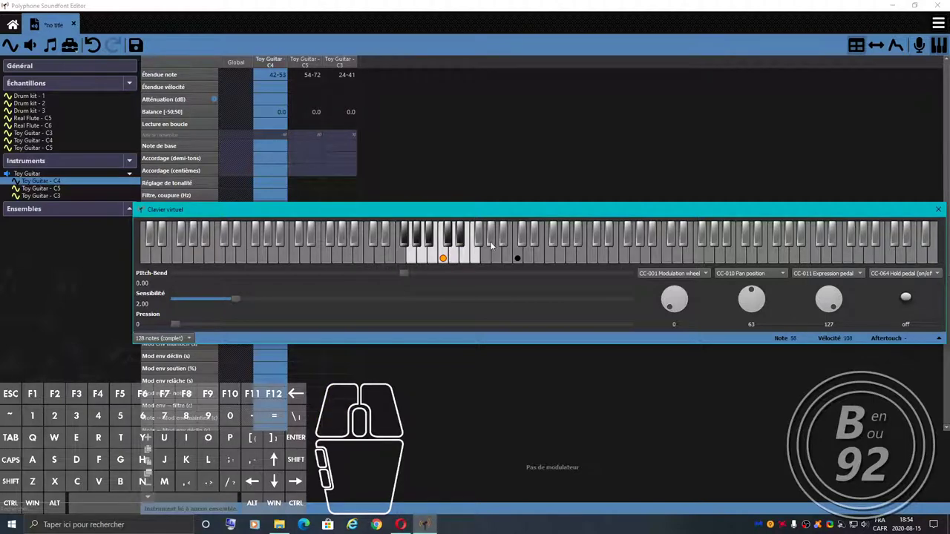
pyautogui.click(493, 244)
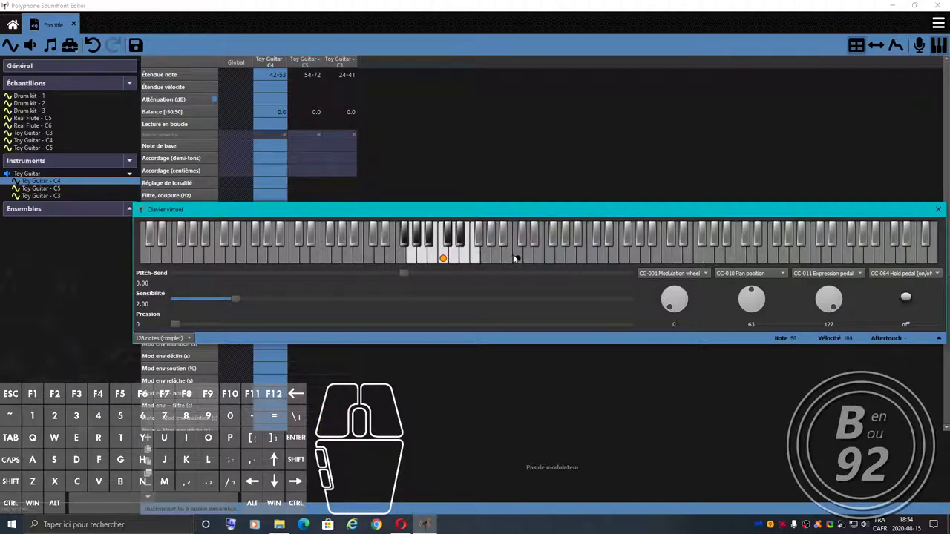
pyautogui.click(522, 258)
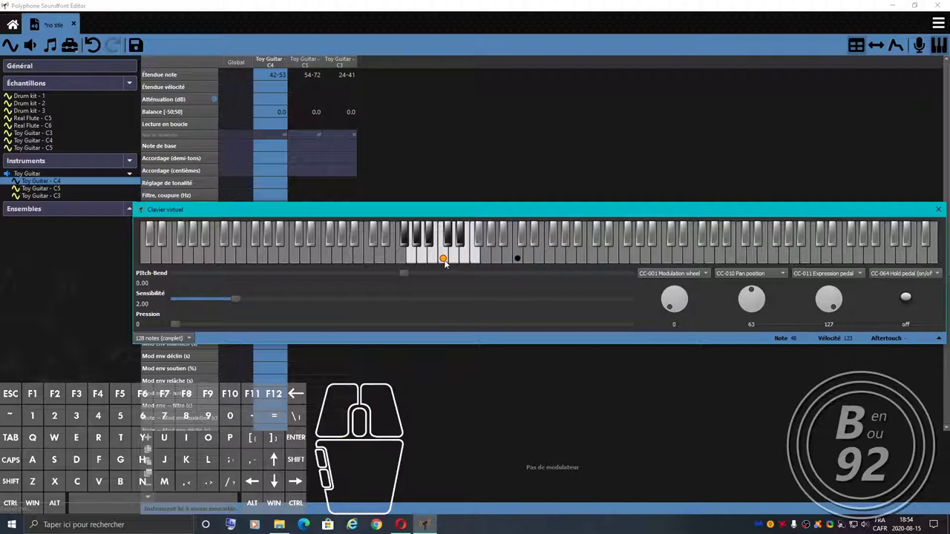
pyautogui.click(443, 261)
pyautogui.click(480, 242)
pyautogui.click(523, 258)
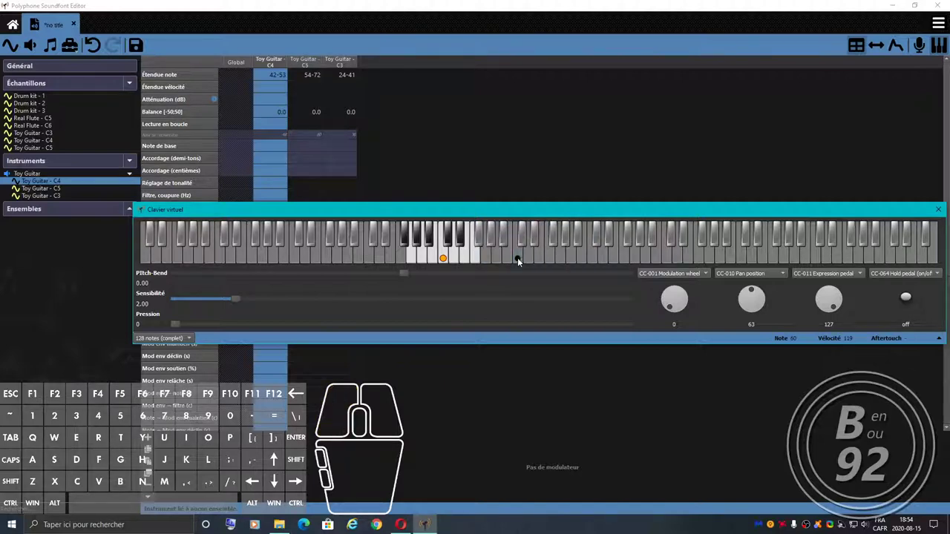
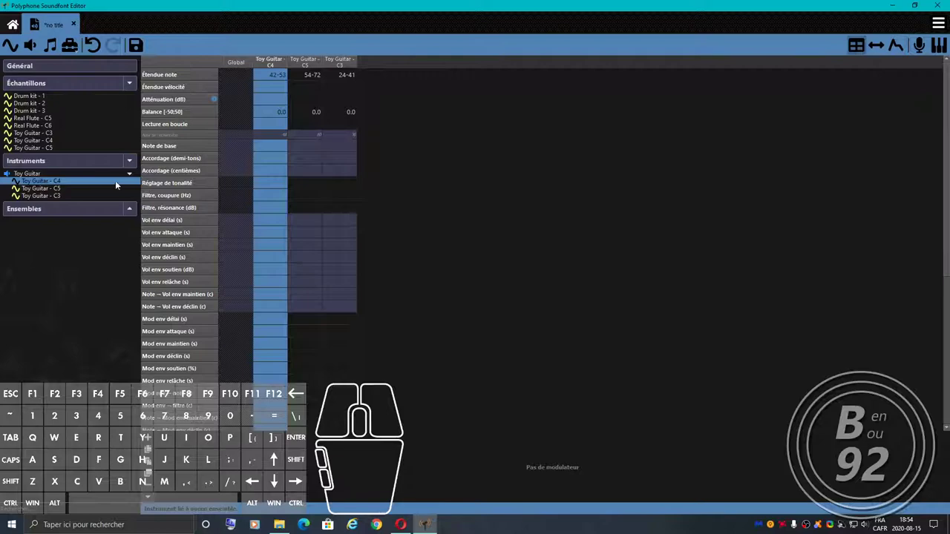
# Create a Real Flute instrument from the selected Real Flute C5 and C6 samples.
pyautogui.click(134, 178)
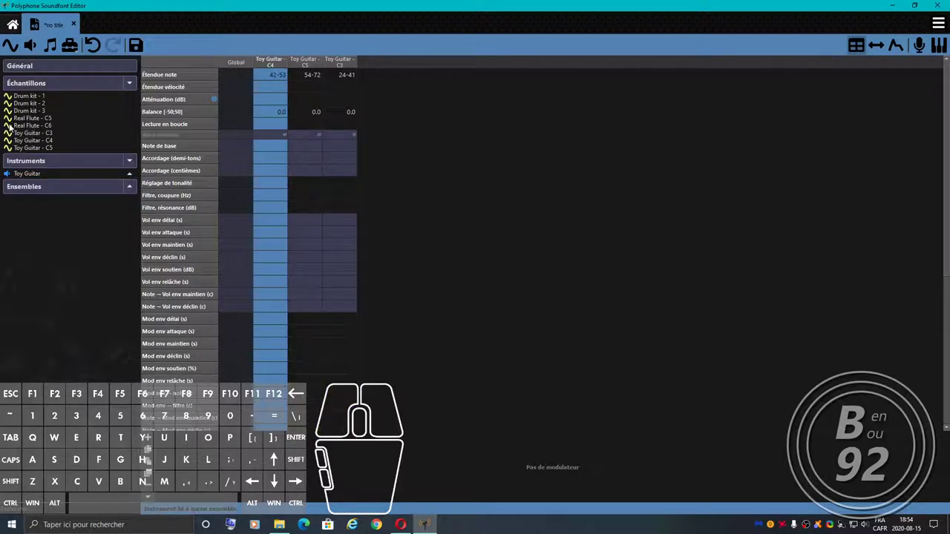
pyautogui.click(29, 119)
pyautogui.click(31, 127)
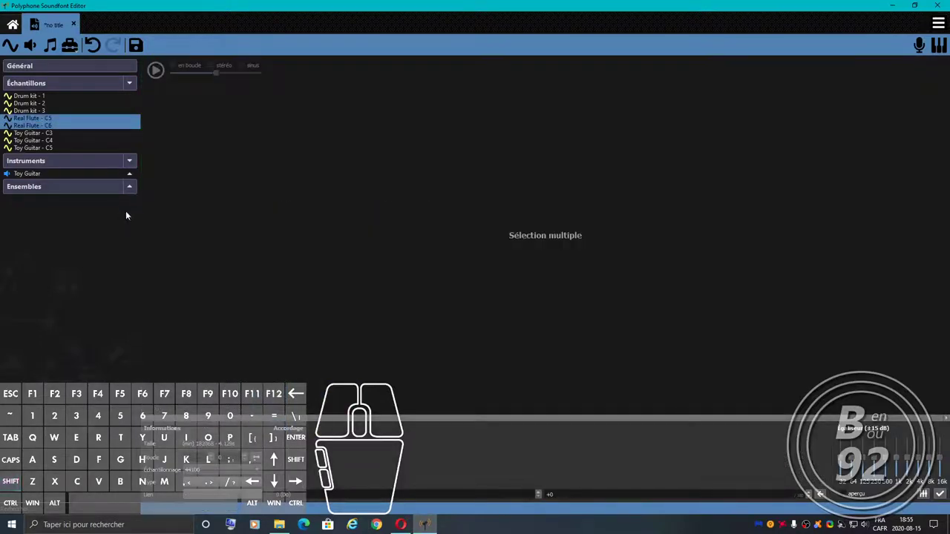
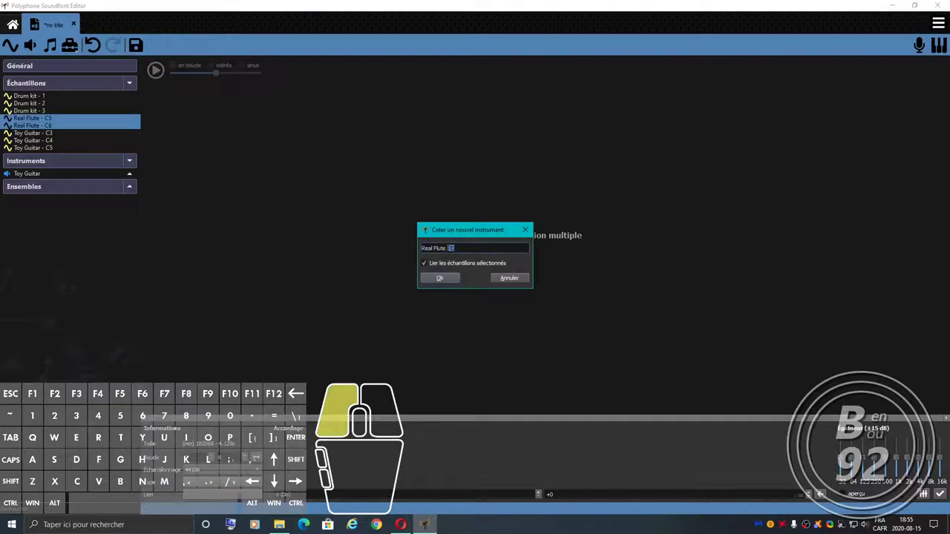
pyautogui.press('BackSpace')
pyautogui.press('Return')
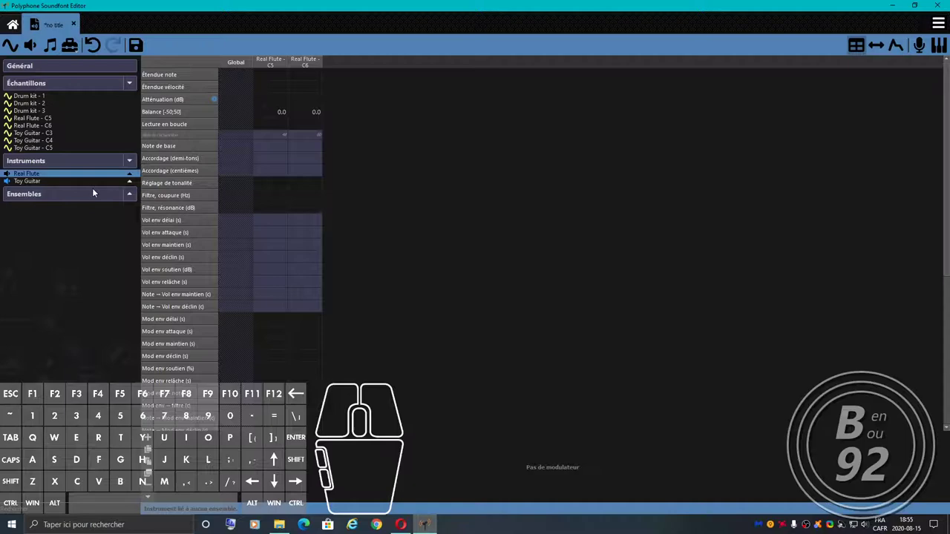
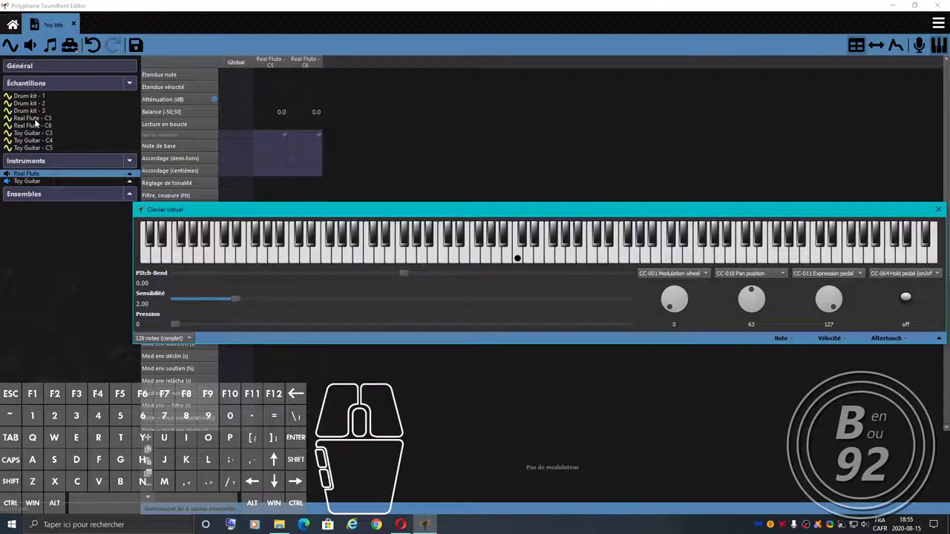
# Preview the Real Flute samples, select the Real Flute instrument and start a new preset from it.
pyautogui.click(41, 118)
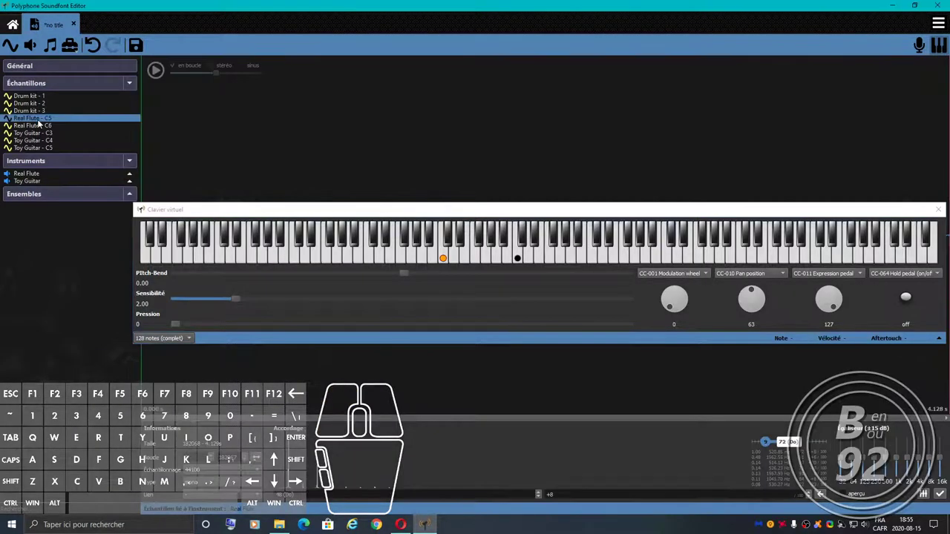
pyautogui.click(40, 126)
pyautogui.click(39, 120)
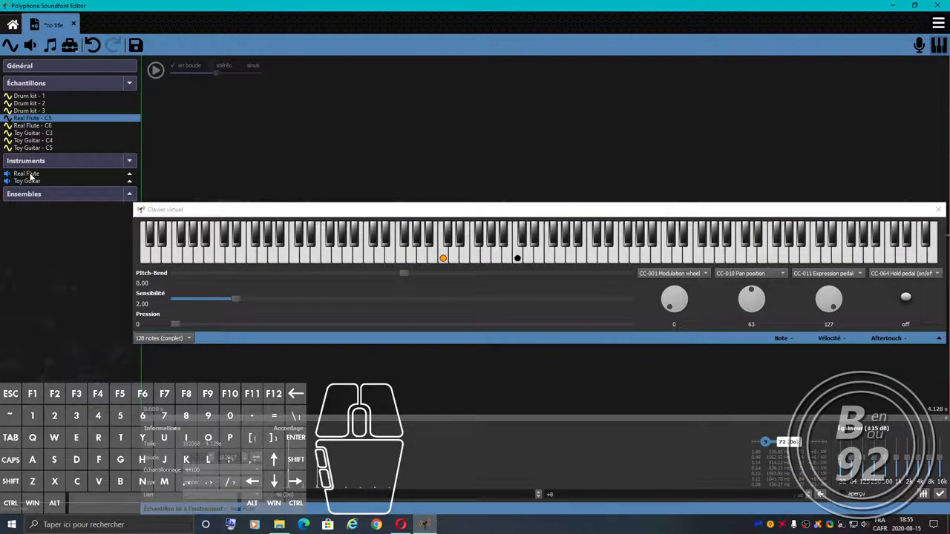
pyautogui.press('ctrl+F7')
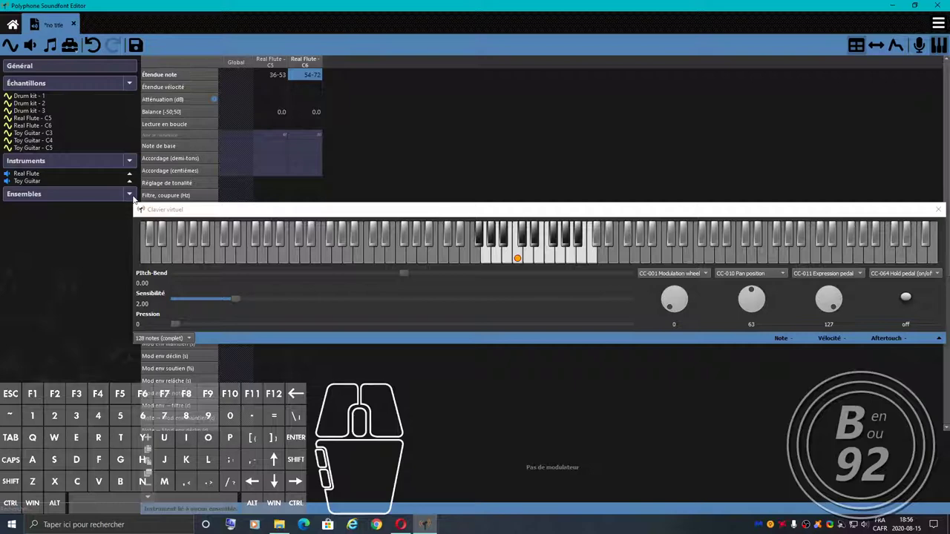
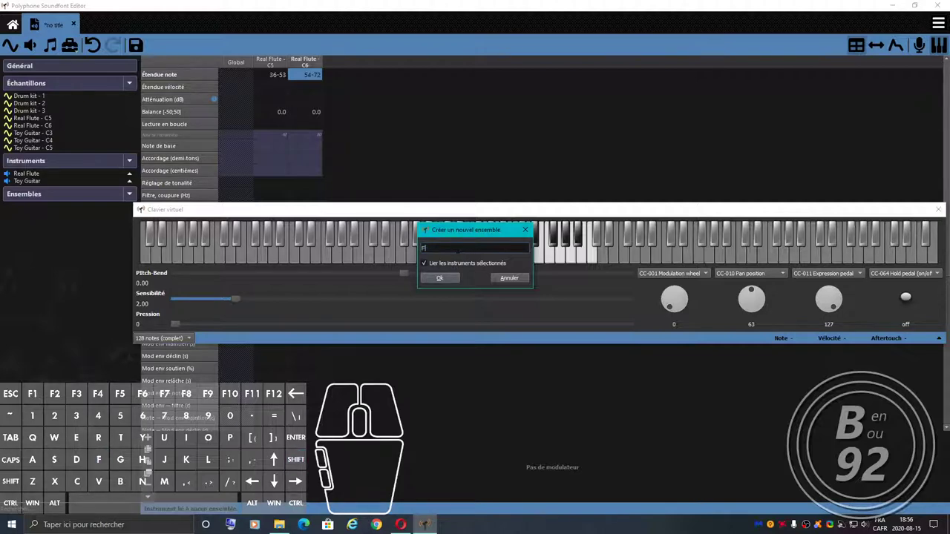
# Abandon the first preset dialog after starting to edit its name.
pyautogui.press('space')
pyautogui.press('space')
pyautogui.press('r')
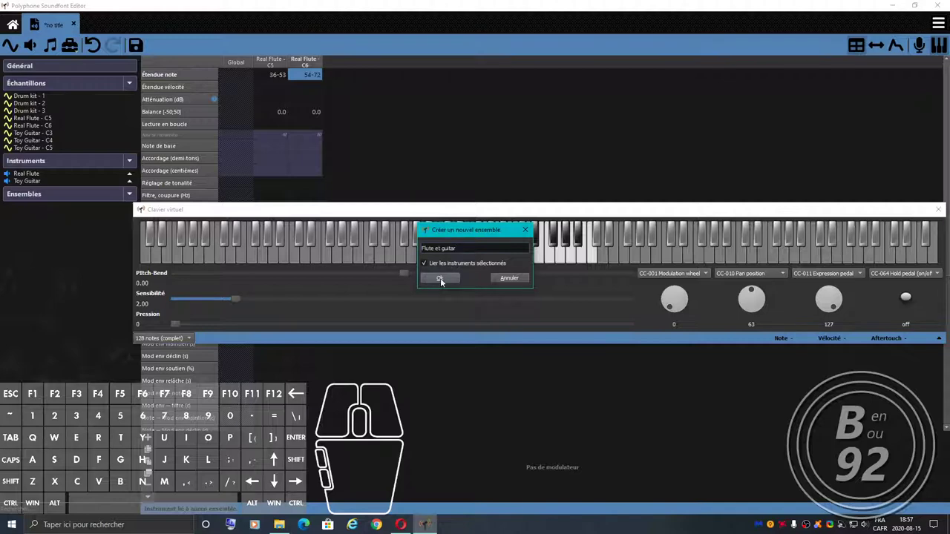
pyautogui.click(519, 285)
# Create the 'Flute et guitar' preset linking both Real Flute and Toy Guitar instruments.
pyautogui.click(41, 174)
pyautogui.click(38, 182)
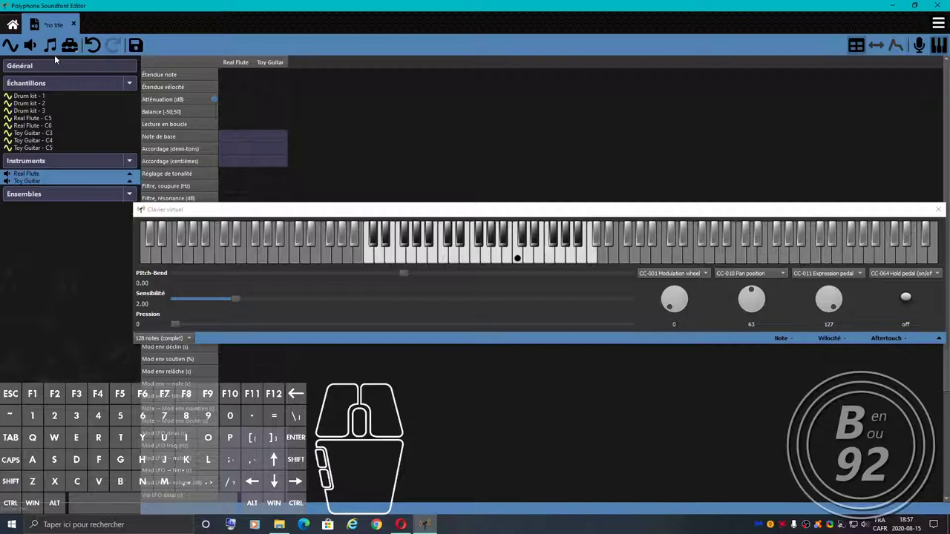
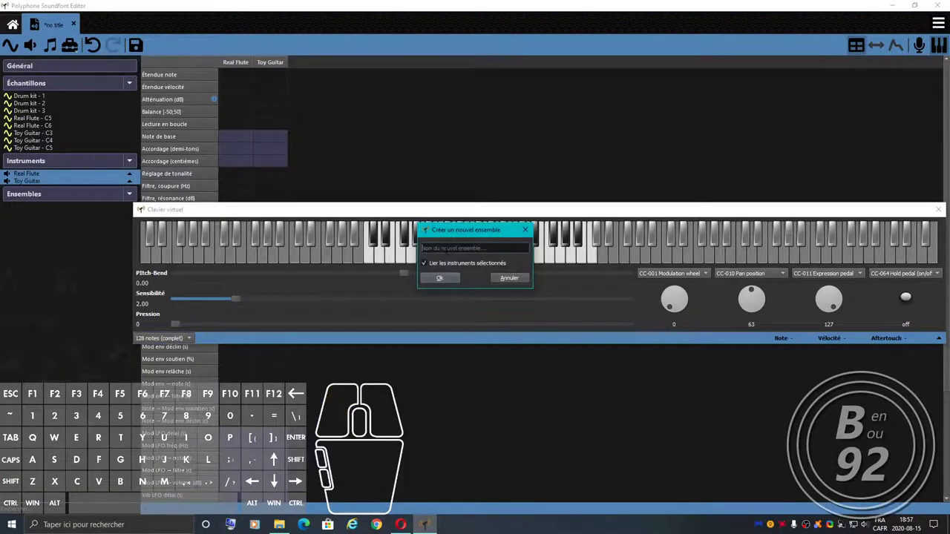
pyautogui.press('space')
pyautogui.press('space')
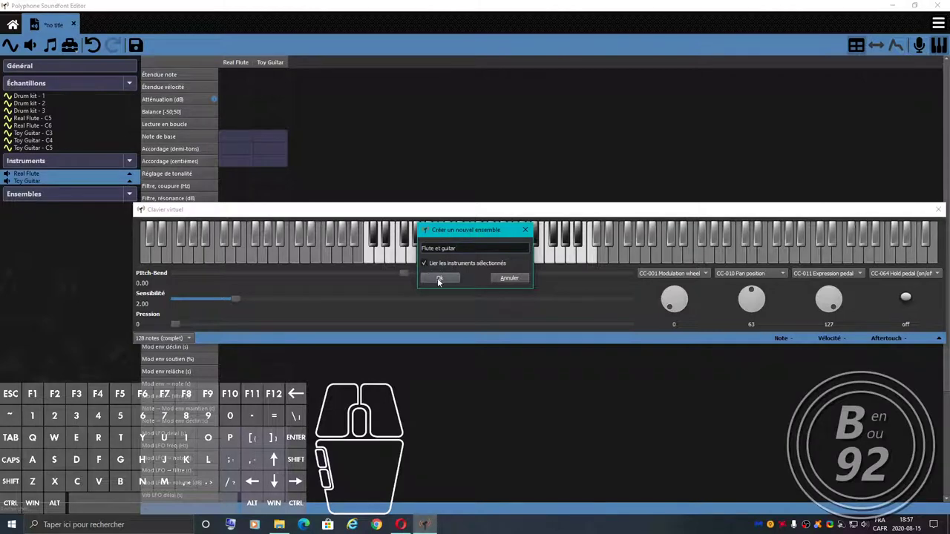
pyautogui.click(442, 280)
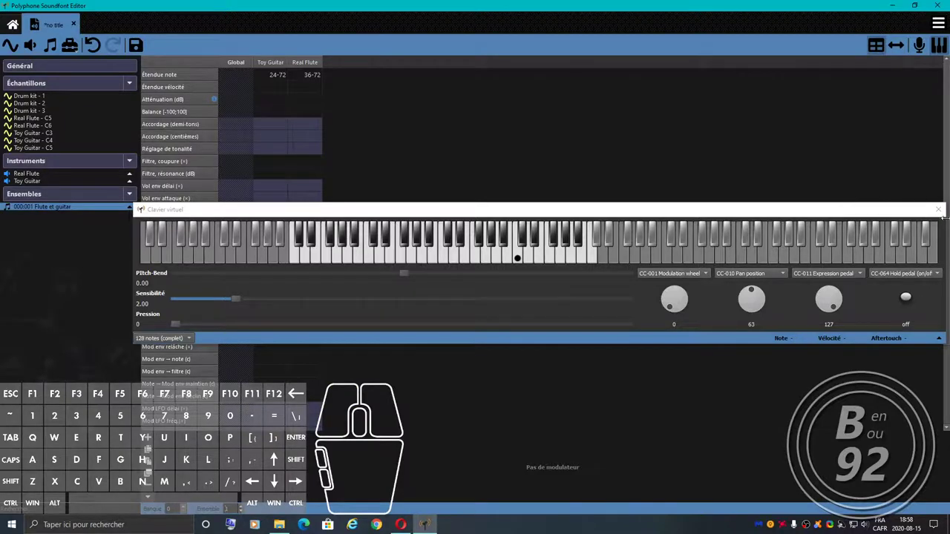
# Save the soundfont over TEST.sf2 on the desktop via Sauvegarder sous.
pyautogui.click(944, 216)
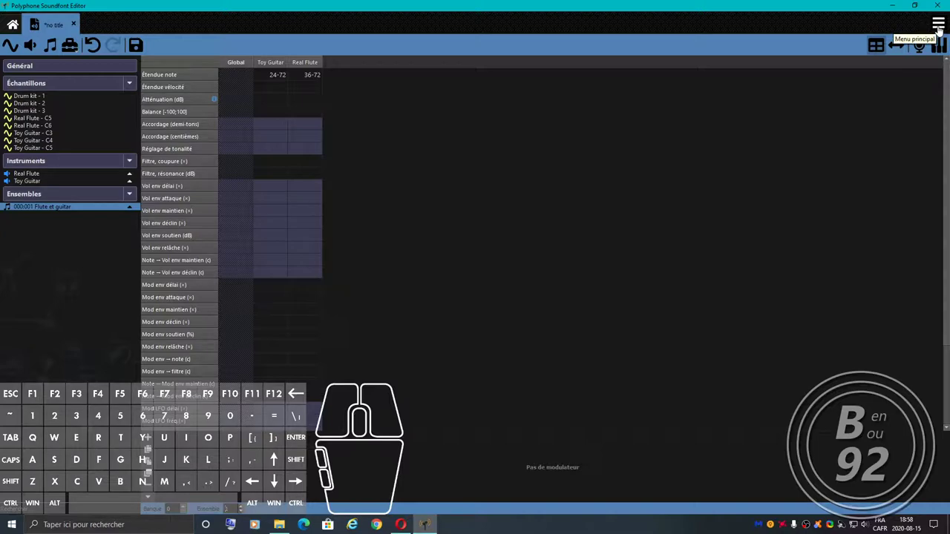
pyautogui.click(943, 27)
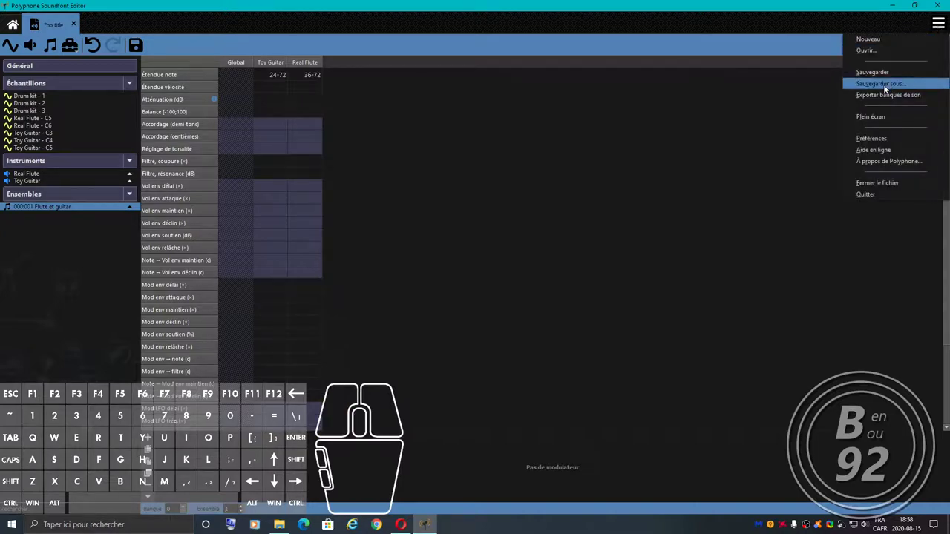
pyautogui.click(885, 88)
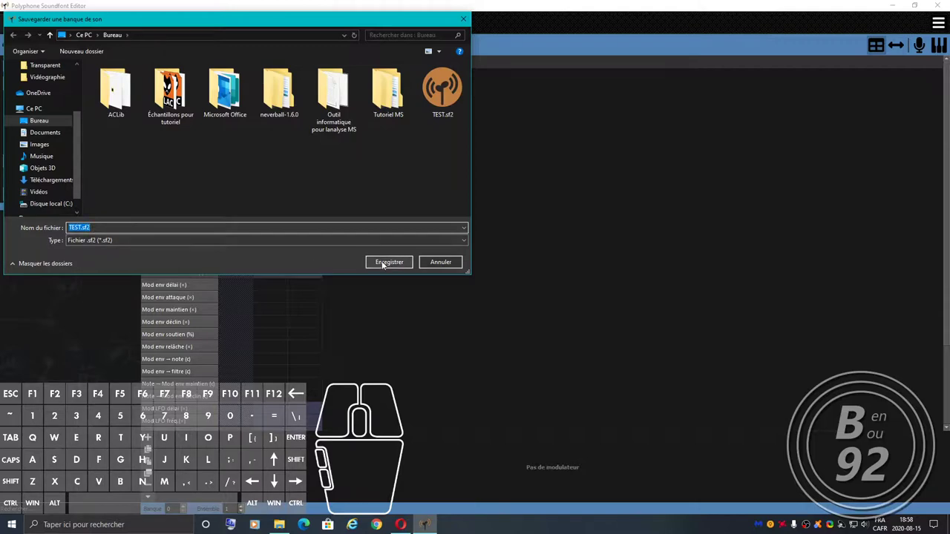
pyautogui.click(386, 266)
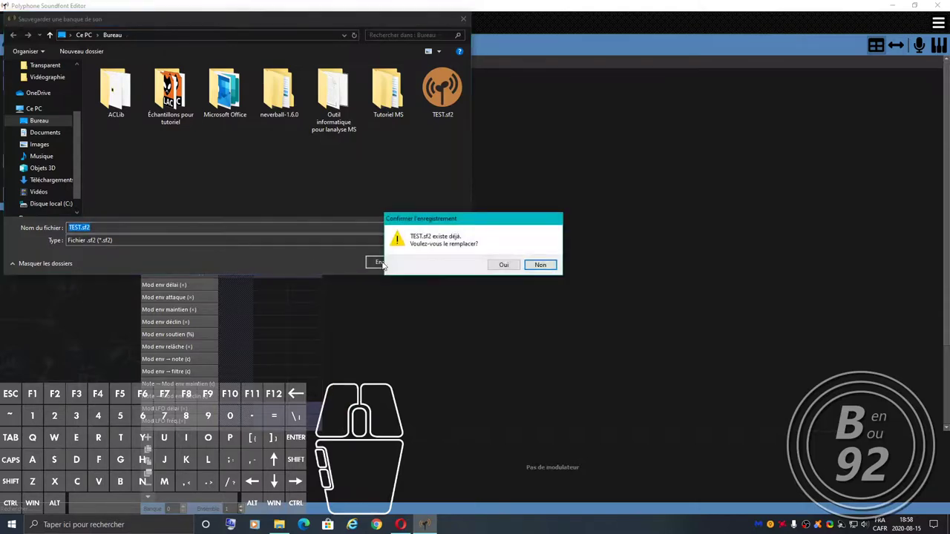
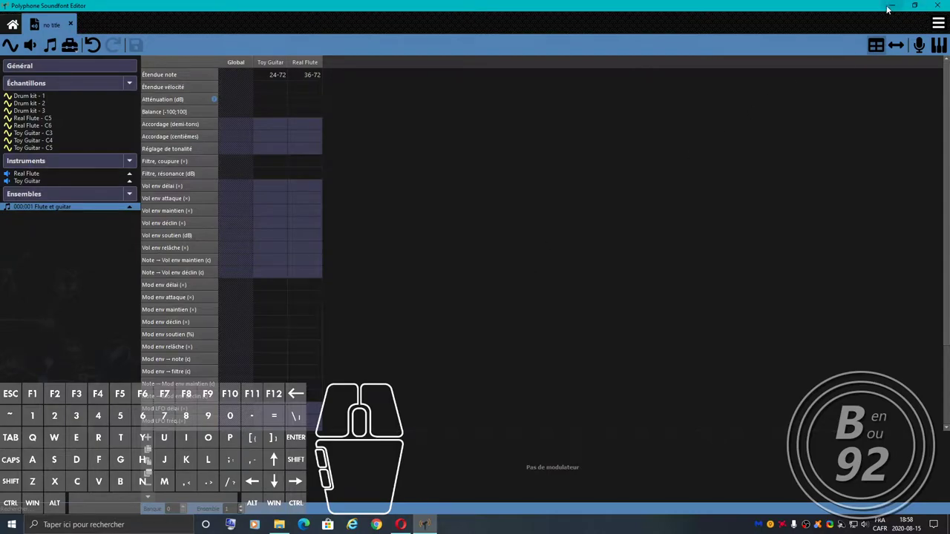
# Launch LMMS and browse My Directory to the Desktop folder holding TEST.sf2.
pyautogui.click(891, 7)
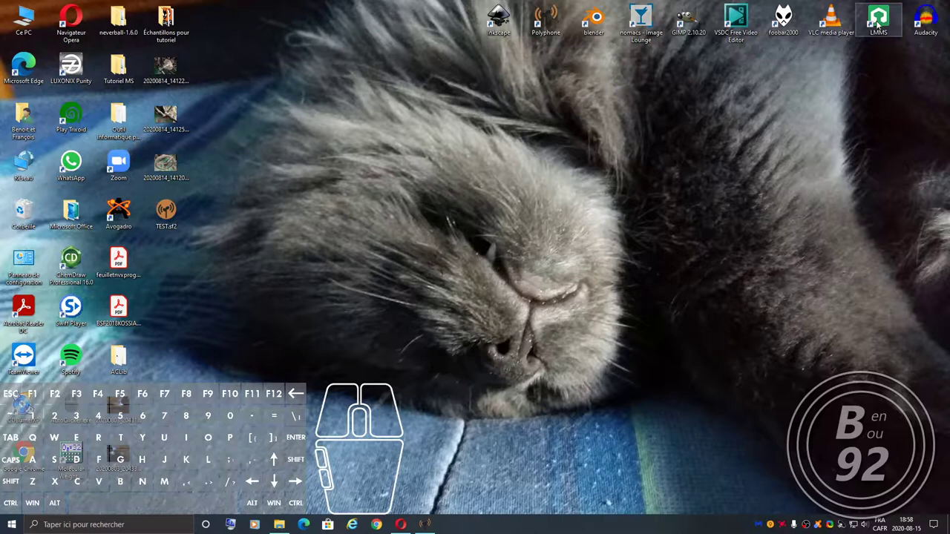
pyautogui.doubleClick(880, 22)
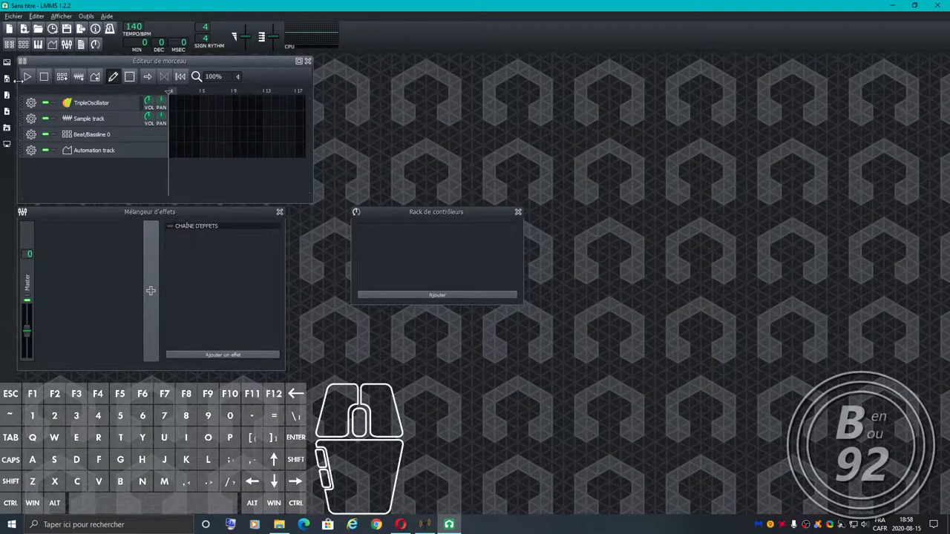
pyautogui.click(11, 132)
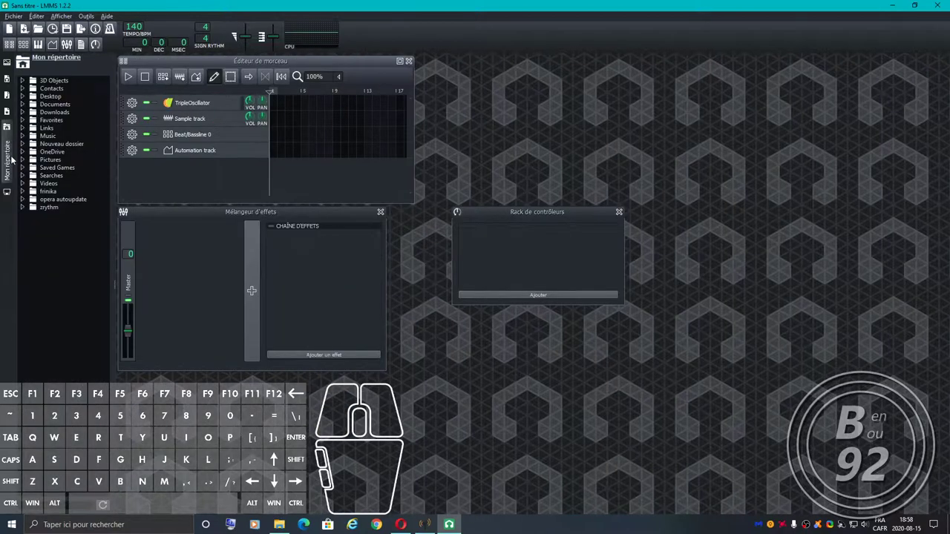
pyautogui.click(26, 100)
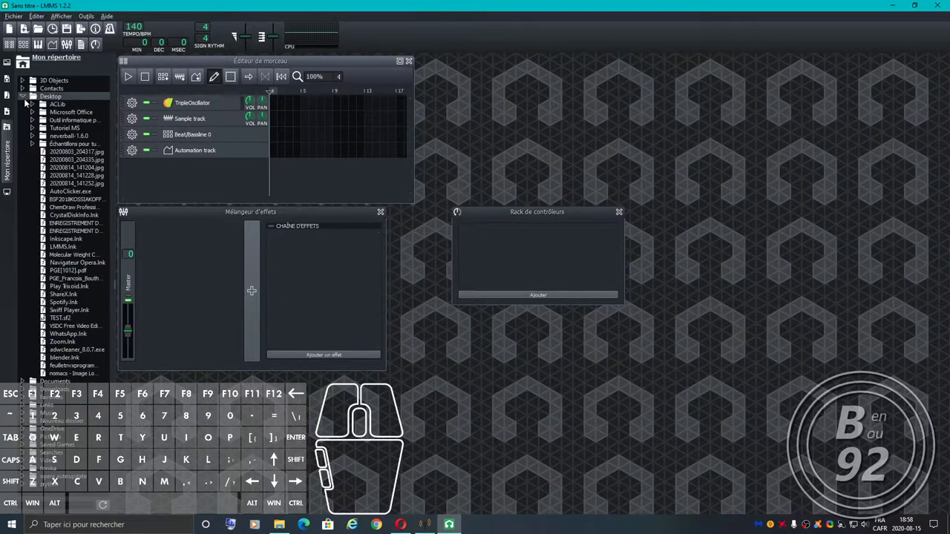
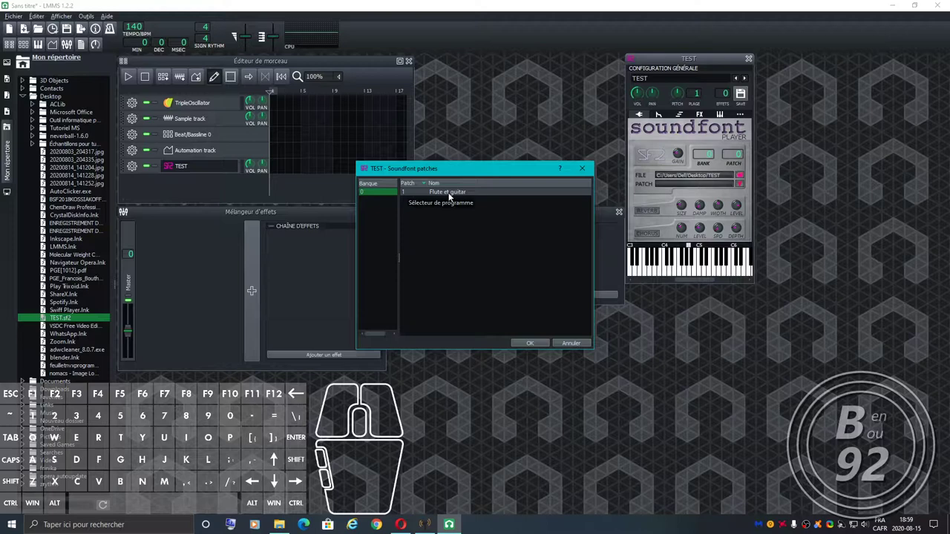
# Load TEST.sf2 into a SoundFont Player track with the Flute et guitar patch and play it.
pyautogui.click(452, 198)
pyautogui.click(533, 345)
pyautogui.moveTo(718, 274); pyautogui.dragTo(651, 289)
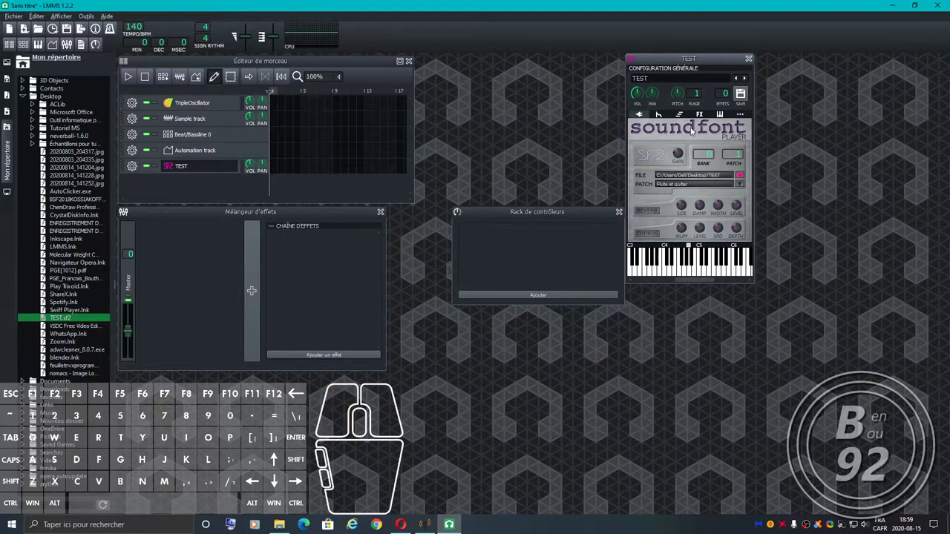